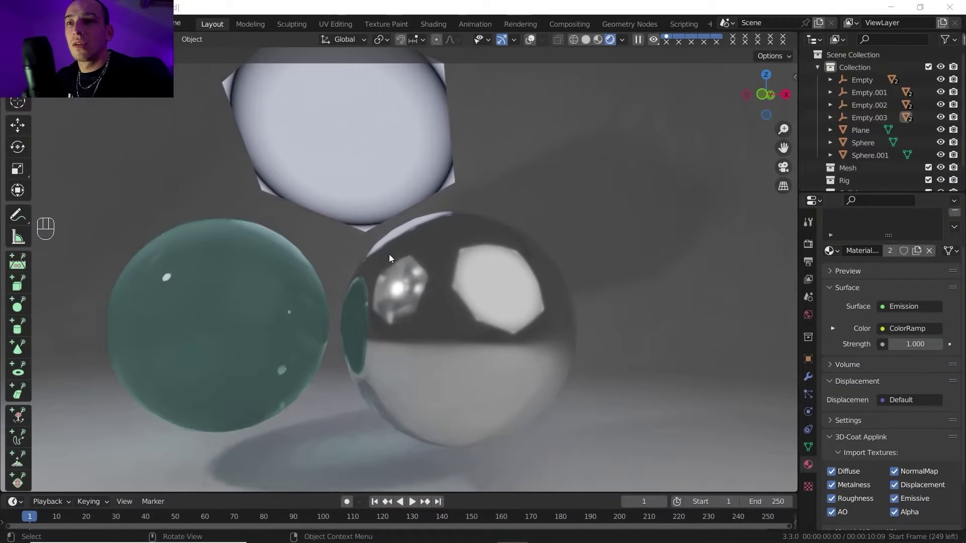
- Orbit the view around the two spheres to frame them below the emissive light panel
drag(414, 181, 400, 173)
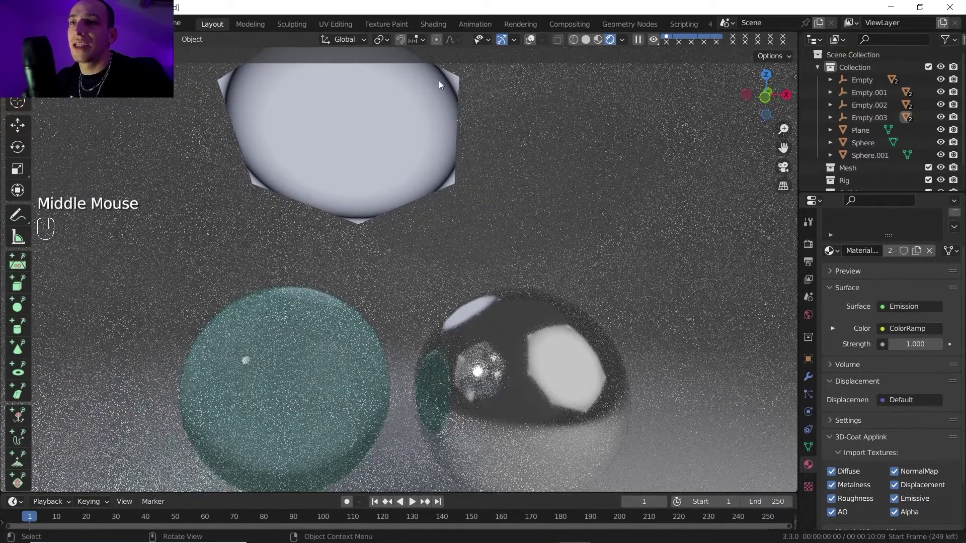
drag(512, 286, 403, 276)
drag(409, 283, 438, 284)
drag(436, 285, 307, 308)
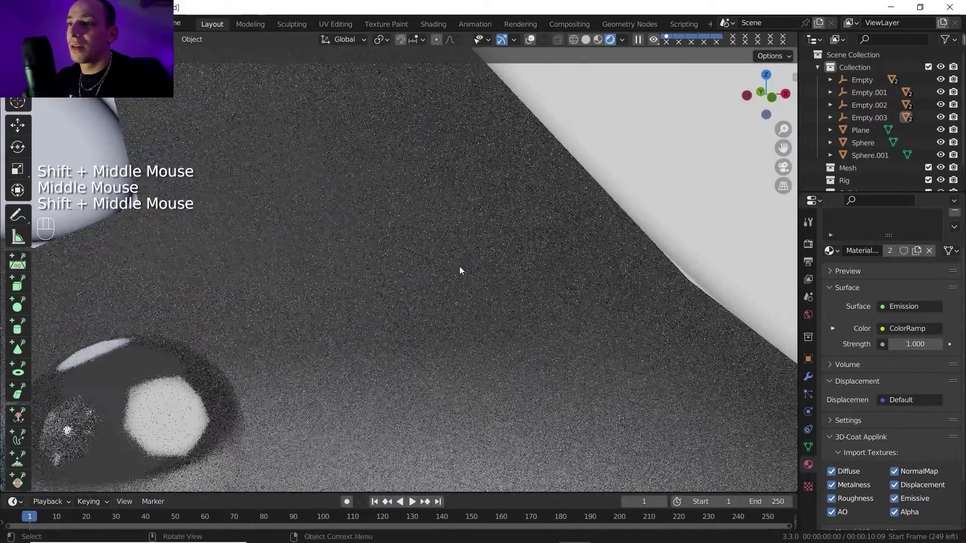
drag(526, 267, 515, 271)
scroll(down, 3)
drag(510, 261, 491, 275)
drag(492, 274, 508, 264)
middle_click(506, 266)
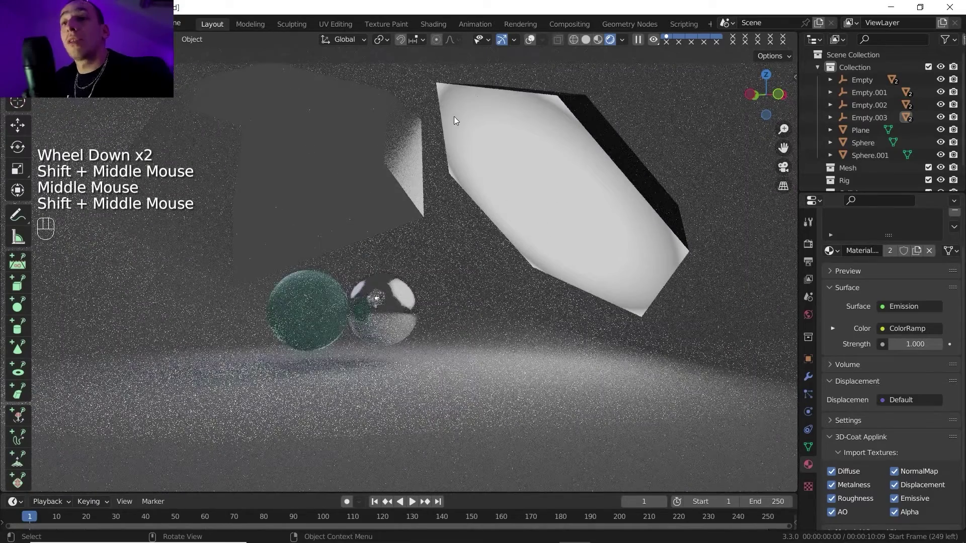
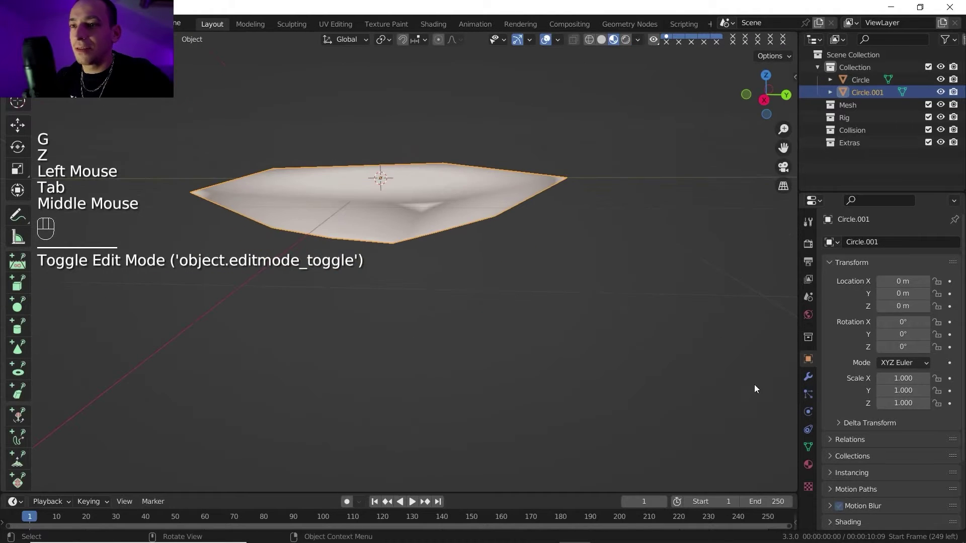
- Adjust the material's base colour in the properties panel via the colour picker
drag(815, 468, 946, 285)
drag(936, 296, 912, 299)
scroll(down, 3)
click(904, 330)
scroll(down, 3)
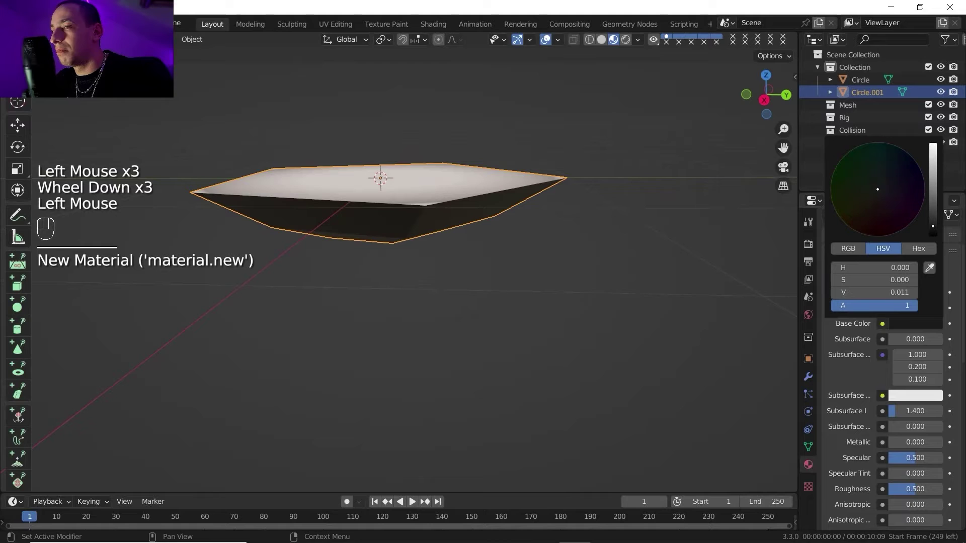
scroll(down, 3)
drag(425, 231, 433, 251)
scroll(down, 3)
middle_click(432, 322)
- Add a plain empty and parent both Circle objects to it (Ctrl+P > Object)
key(shift+a)
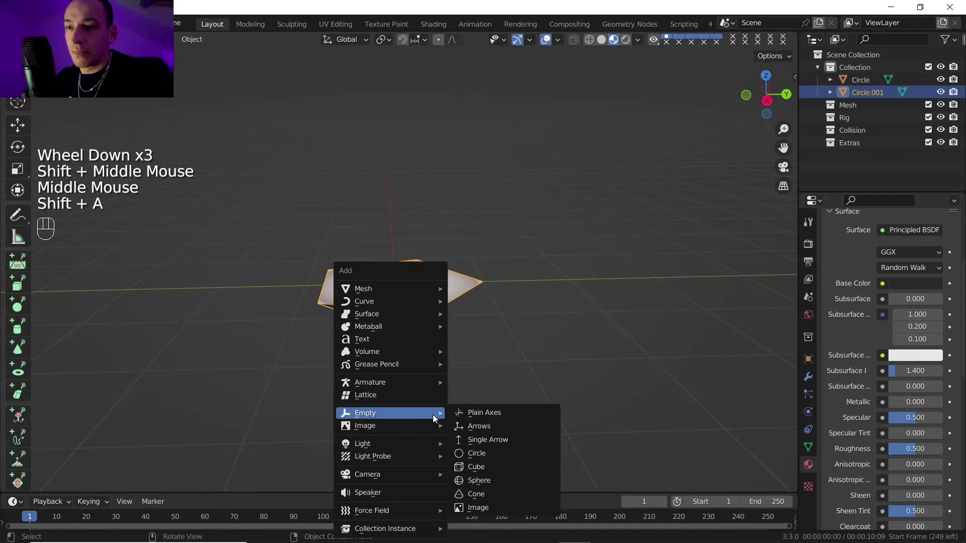
middle_click(398, 273)
drag(400, 293, 261, 194)
scroll(up, 3)
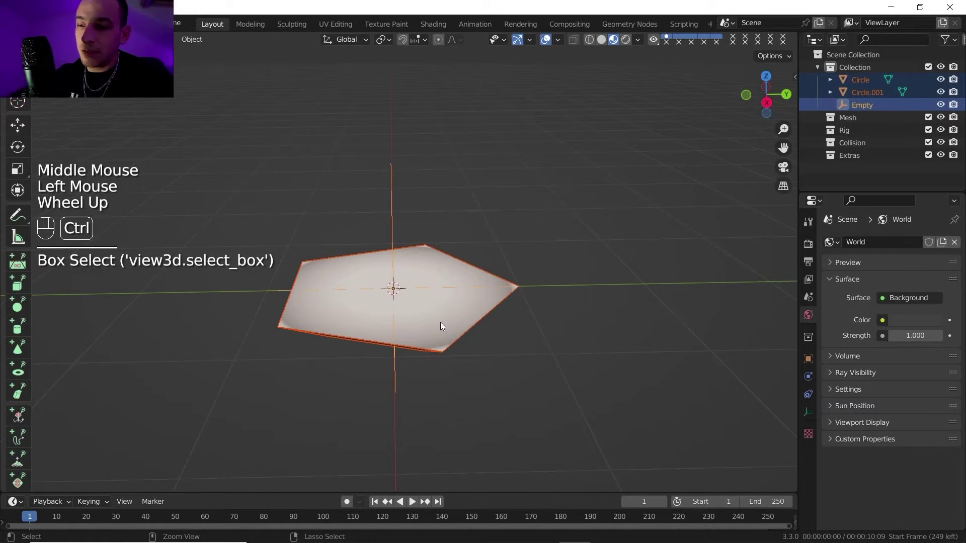
key(ctrl+p)
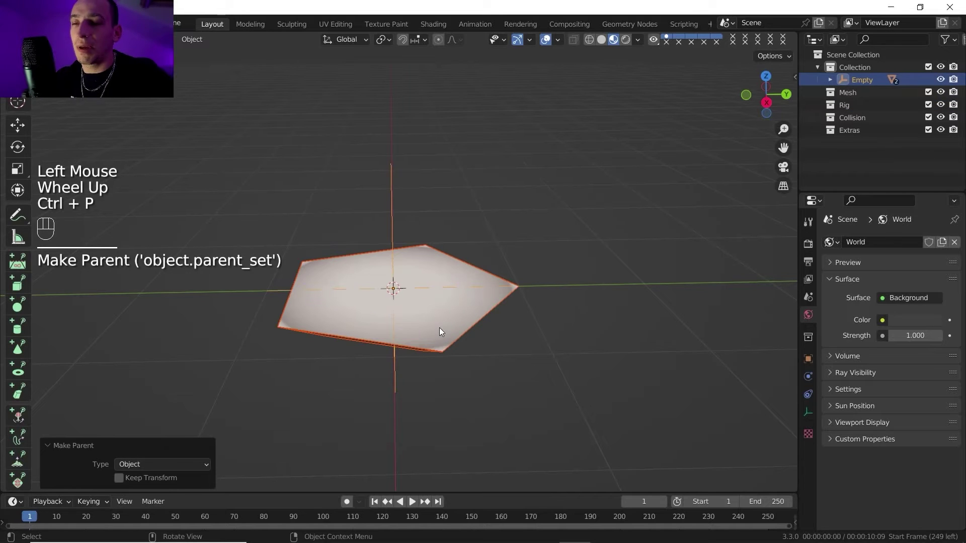
key(F5)
- Raise the parent empty about 1.55 m along the Z axis
scroll(up, 3)
drag(459, 272, 447, 280)
scroll(down, 3)
click(539, 235)
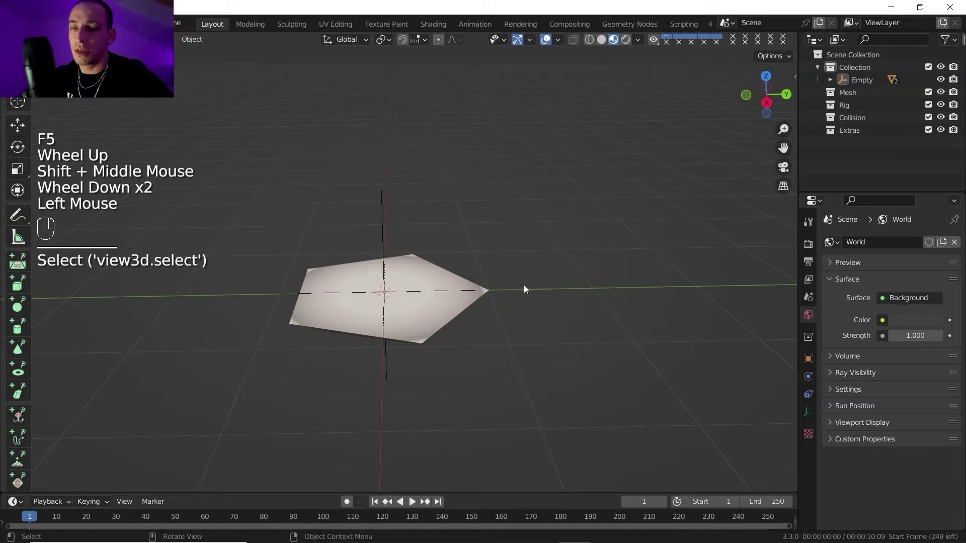
click(380, 212)
key(g)
key(z)
click(425, 79)
drag(441, 179, 454, 284)
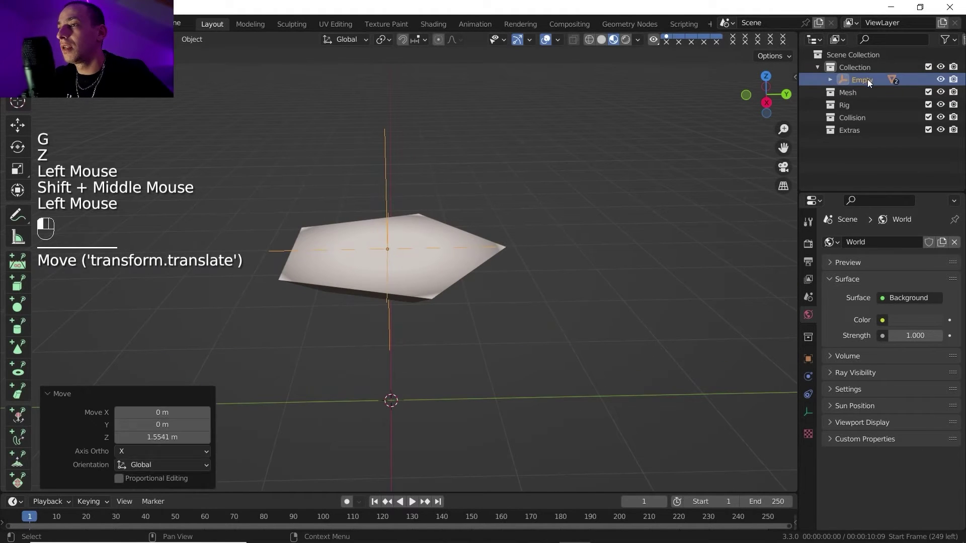
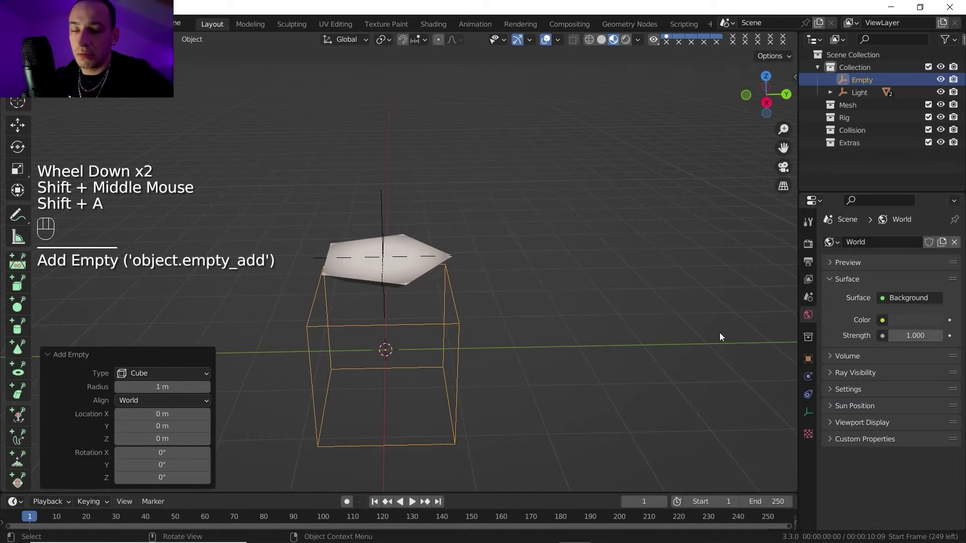
- Move the cube empty 3.93 m along the Y axis
key(s)
click(474, 339)
middle_click(474, 327)
click(385, 286)
click(396, 238)
key(g)
key(y)
click(701, 257)
drag(619, 264, 482, 295)
drag(472, 300, 459, 299)
middle_click(458, 297)
scroll(down, 3)
drag(463, 304, 478, 314)
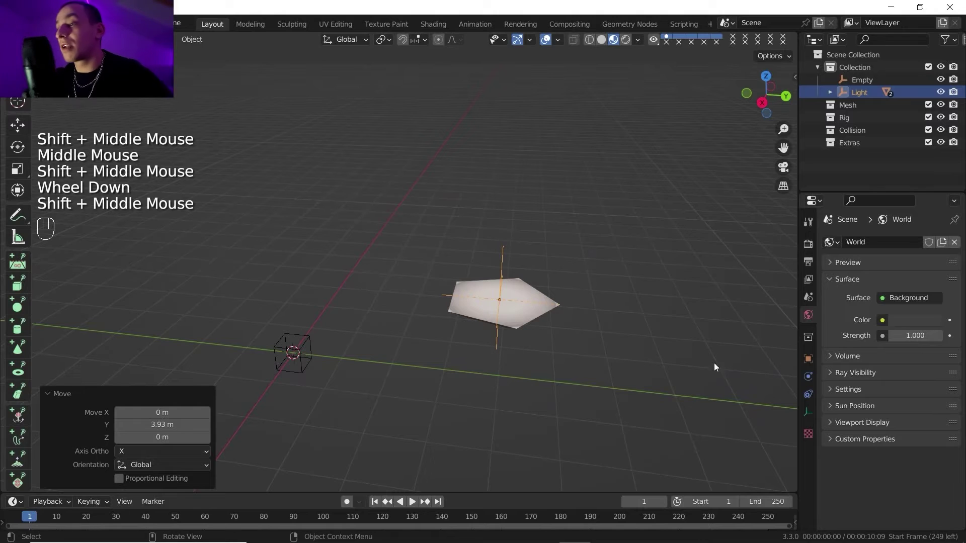
- Give Light a Track To constraint targeting Empty, tracking along its Z axis
click(813, 395)
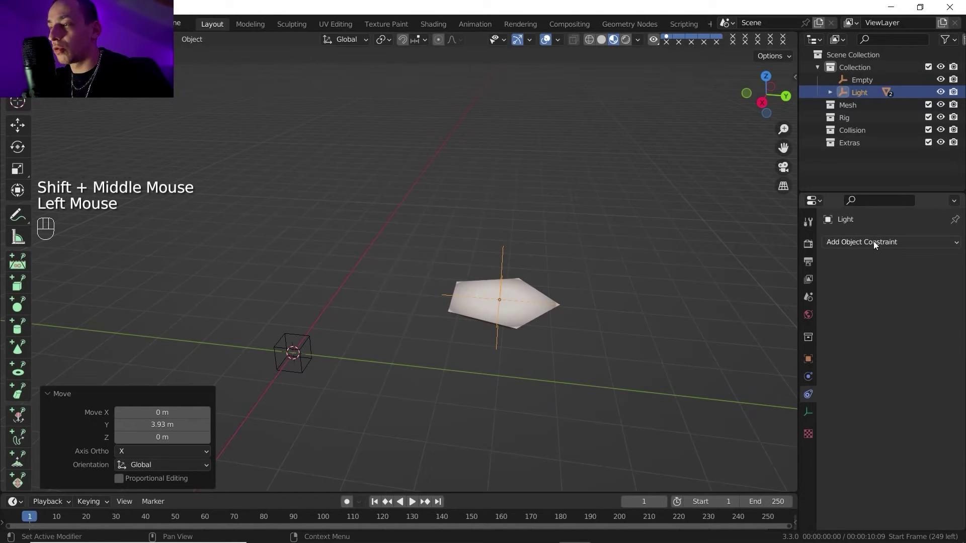
drag(876, 245, 835, 333)
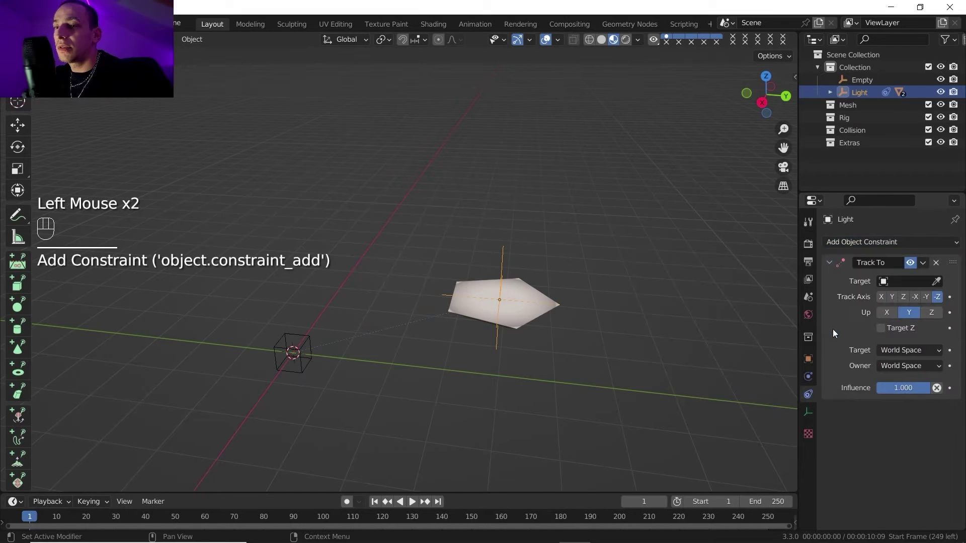
drag(936, 288, 308, 350)
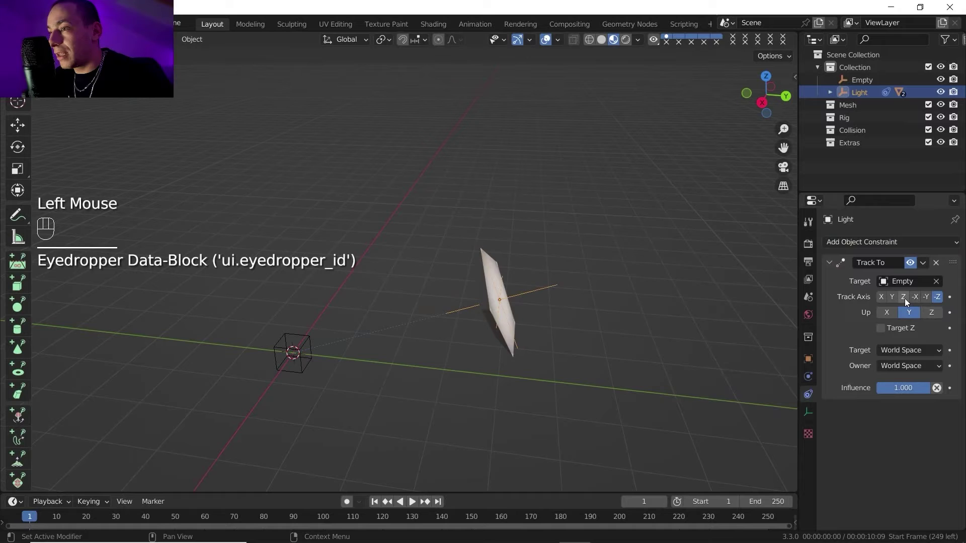
click(906, 302)
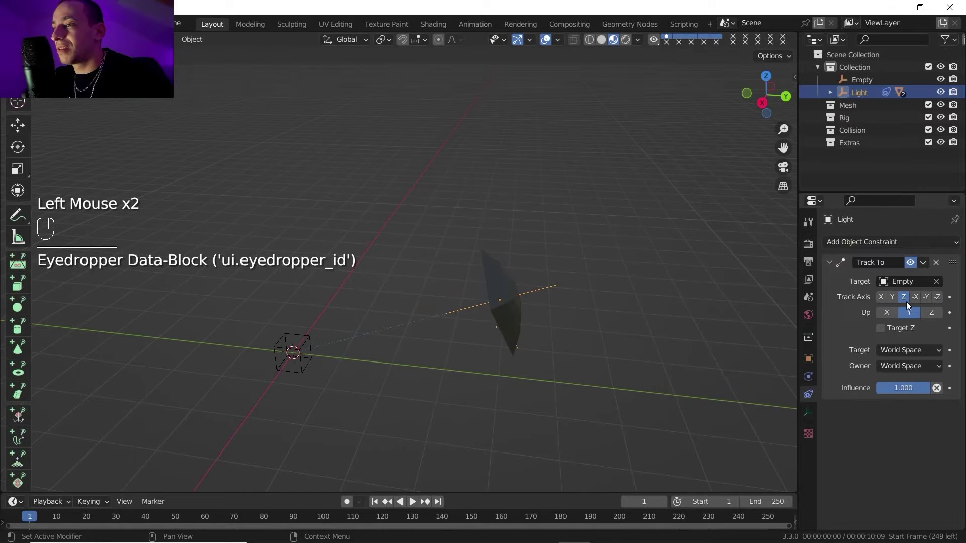
click(942, 298)
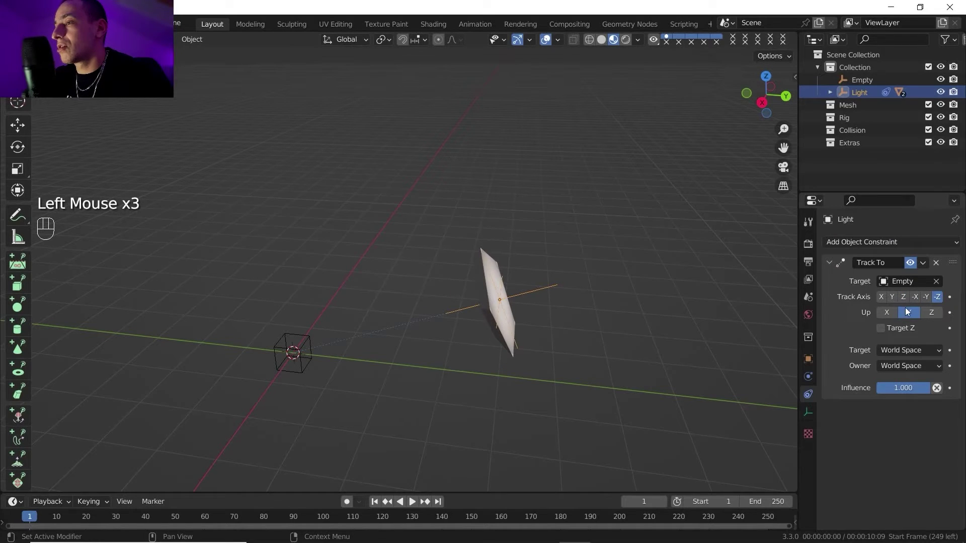
middle_click(452, 292)
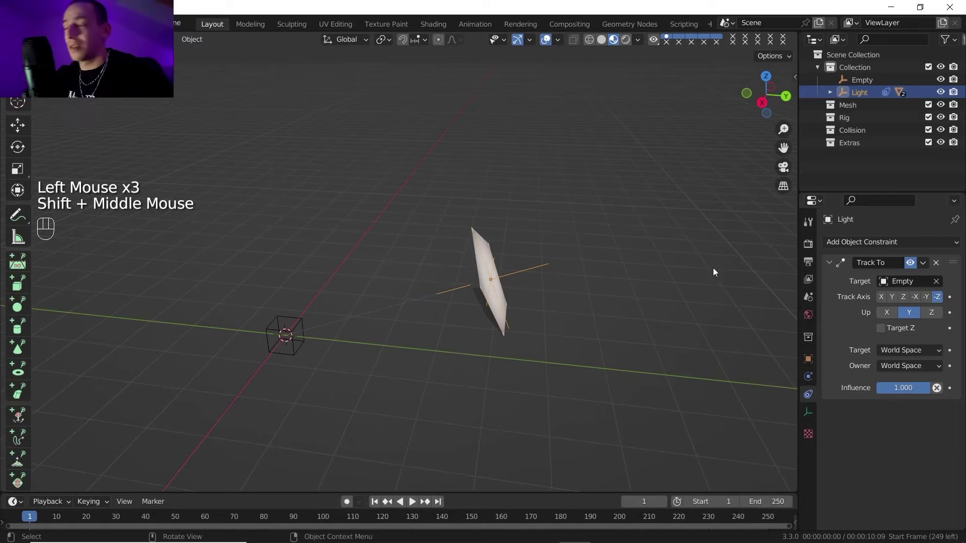
click(908, 300)
drag(423, 270, 423, 238)
middle_click(436, 237)
click(540, 216)
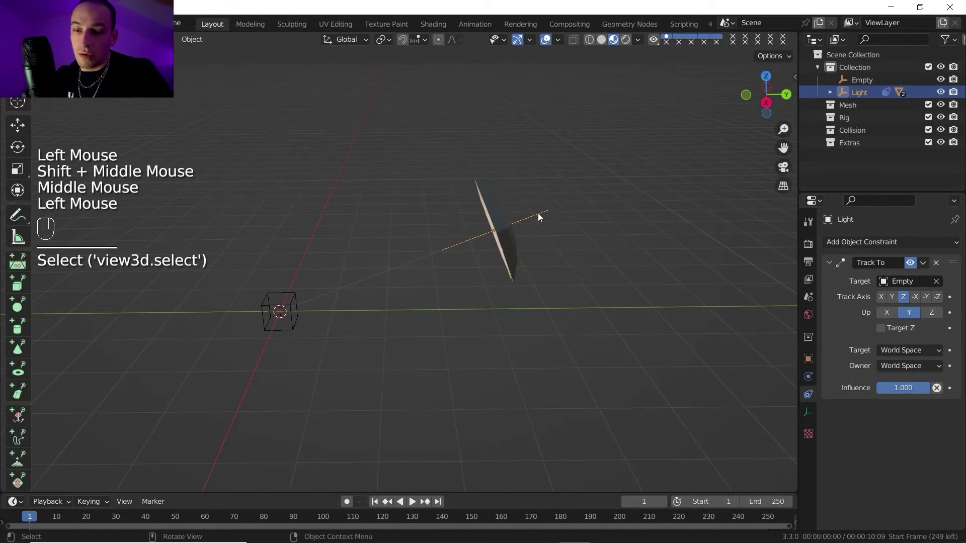
- Reposition the Light object around the scene
key(g)
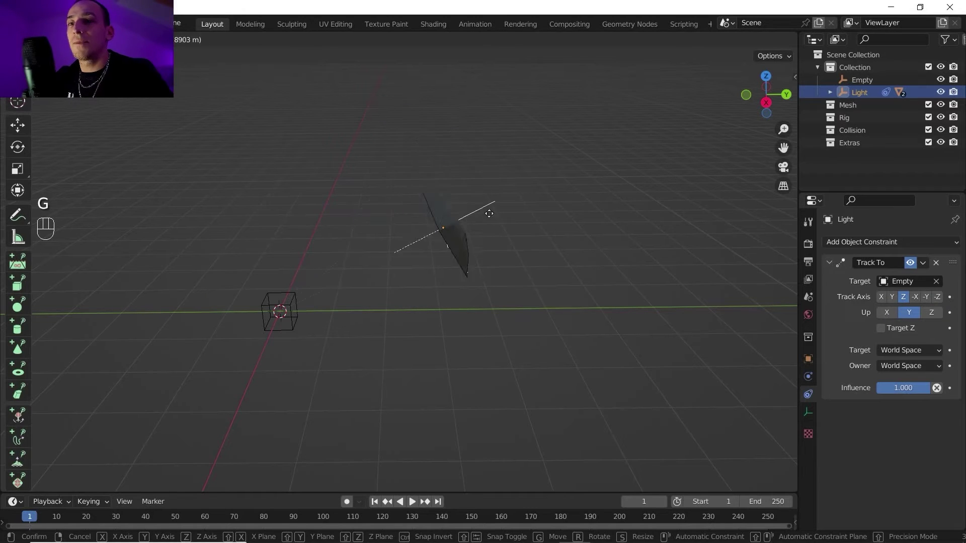
click(457, 170)
scroll(down, 3)
drag(433, 237, 488, 267)
middle_click(515, 276)
drag(509, 255, 364, 165)
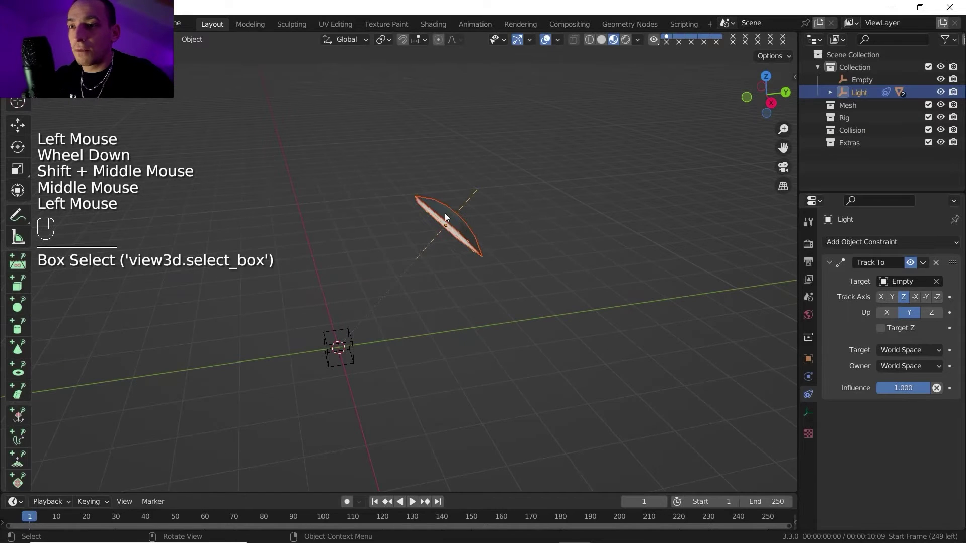
- Duplicate the tracked light twice to create Light.001 and Light.002 around the origin
key(shift+d)
click(243, 240)
key(F5)
drag(356, 312, 393, 302)
drag(389, 301, 370, 294)
middle_click(371, 290)
drag(368, 283, 346, 289)
middle_click(337, 258)
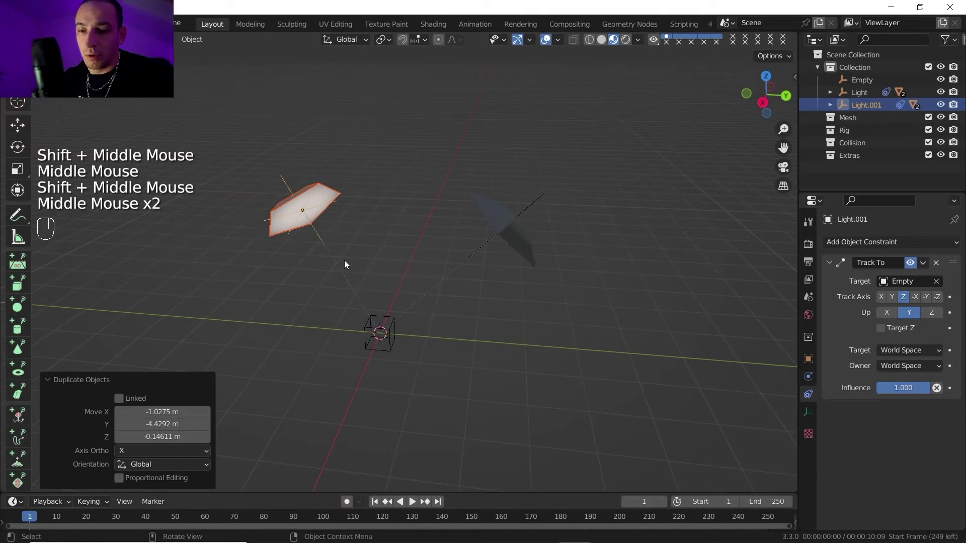
drag(346, 262, 338, 272)
middle_click(349, 270)
middle_click(353, 269)
key(shift+d)
click(265, 345)
drag(285, 311, 221, 322)
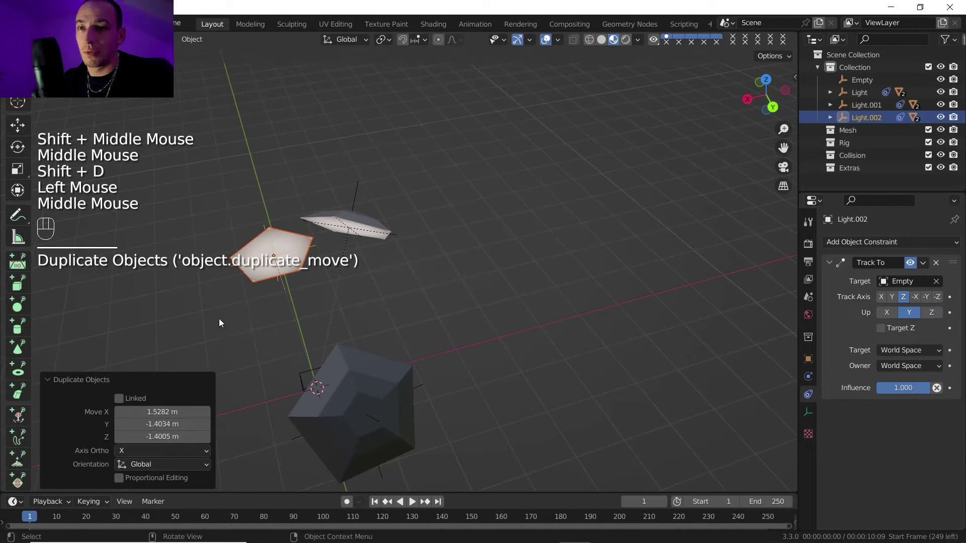
- Move the second duplicate along X and Z and scale it into place
key(g)
key(x)
drag(247, 323, 398, 281)
click(246, 323)
drag(450, 268, 466, 253)
key(s)
click(600, 243)
key(g)
key(z)
click(594, 189)
drag(543, 197, 478, 240)
middle_click(472, 245)
middle_click(509, 230)
middle_click(461, 213)
- Verify in the outliner that Light, Light.001 and Light.002 each track the target empty
scroll(down, 3)
click(864, 83)
drag(870, 85, 870, 85)
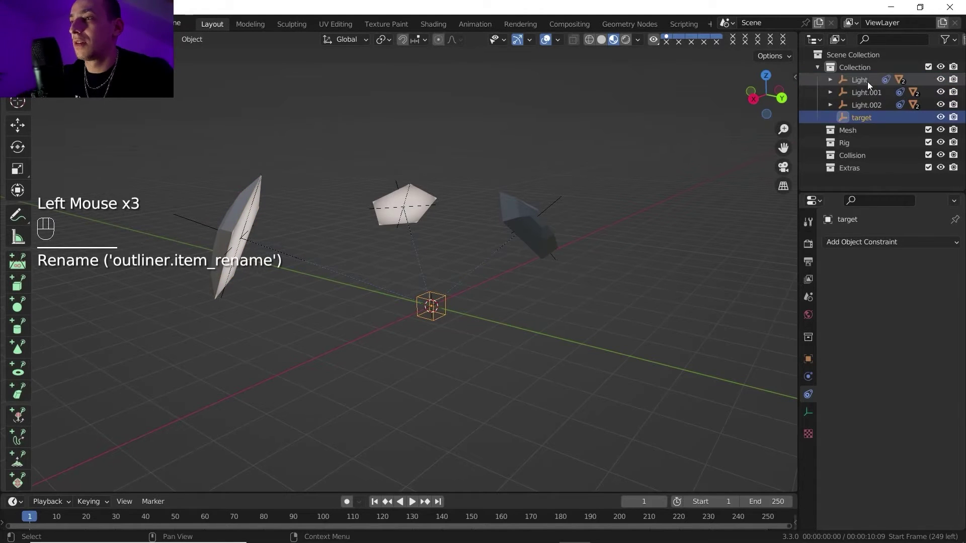
click(864, 90)
click(869, 96)
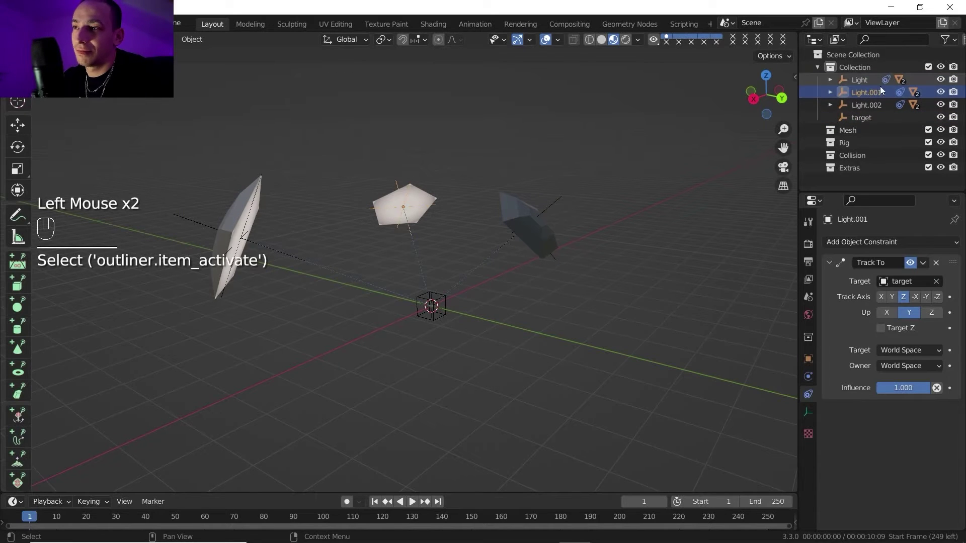
click(858, 110)
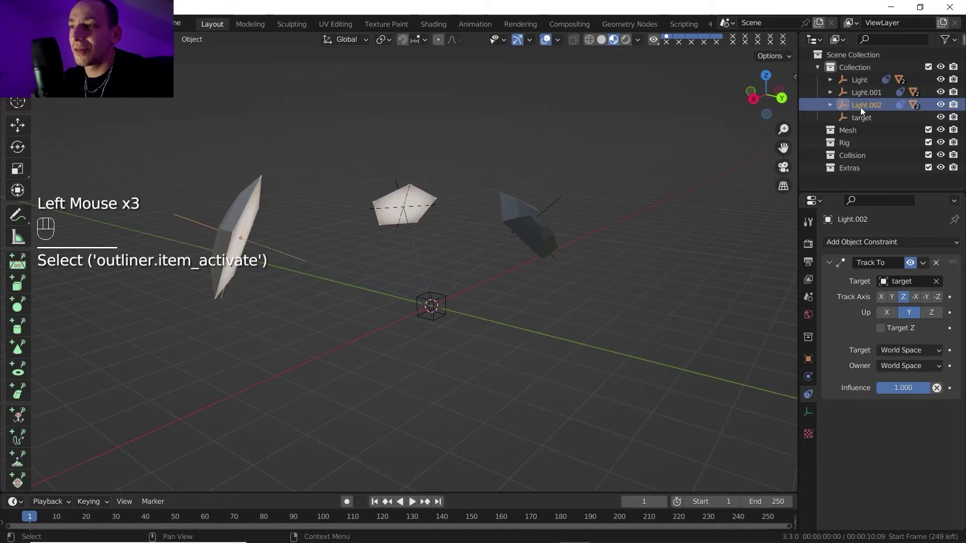
drag(424, 182, 400, 208)
middle_click(412, 208)
click(453, 205)
scroll(up, 3)
drag(443, 206, 422, 205)
middle_click(419, 199)
drag(420, 220, 377, 123)
drag(384, 190, 391, 206)
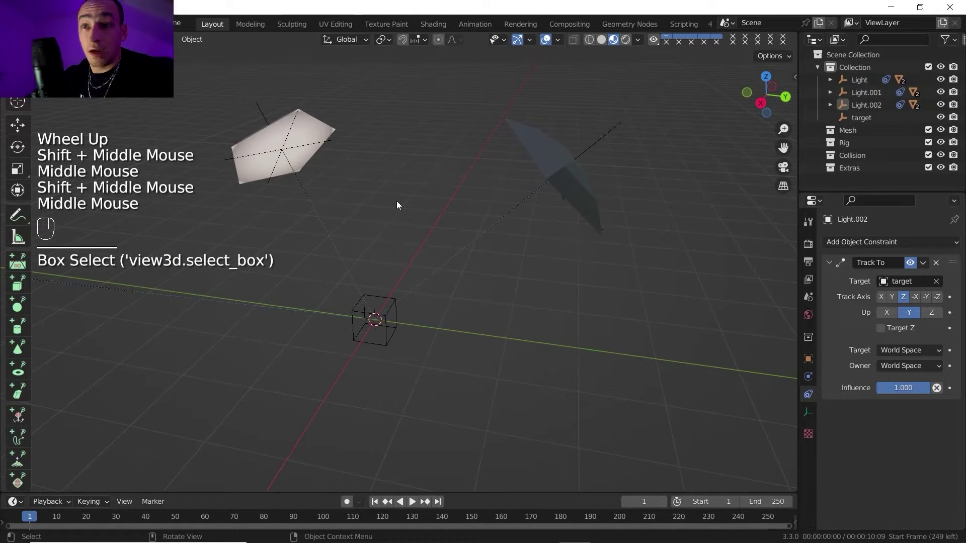
middle_click(403, 209)
- Add a floor plane, scale it up about 13.4 times and apply its scale (Ctrl+A)
key(shift+a)
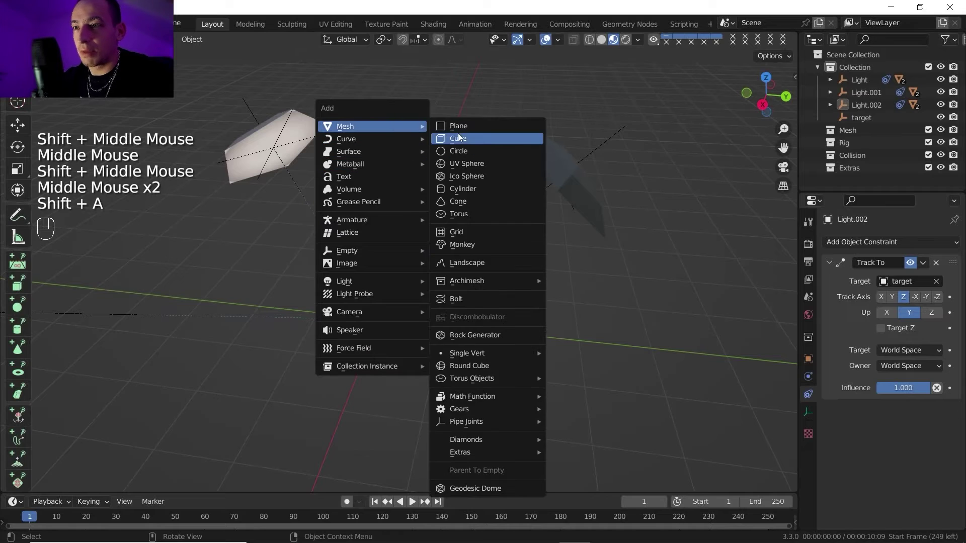
key(s)
click(478, 312)
key(ctrl+a)
middle_click(464, 306)
key(a)
key(shift+a)
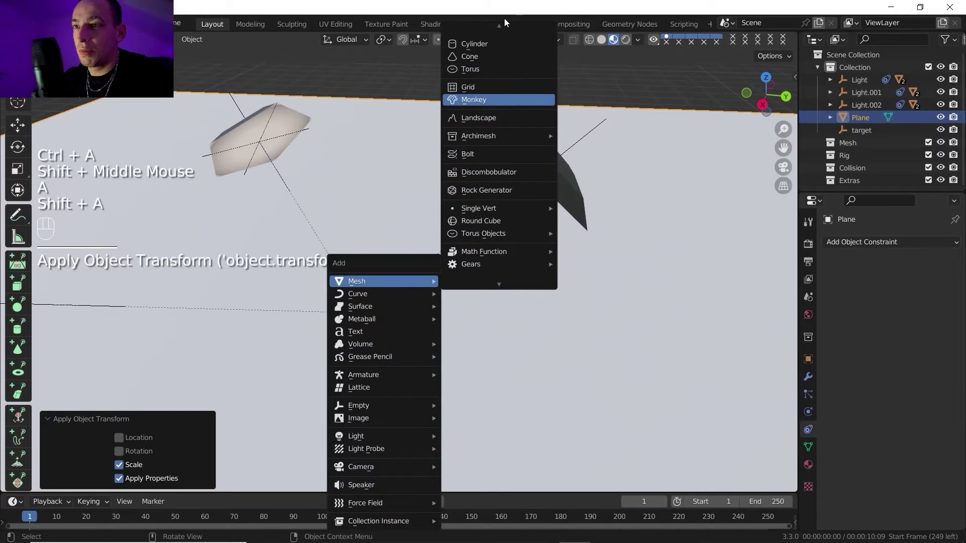
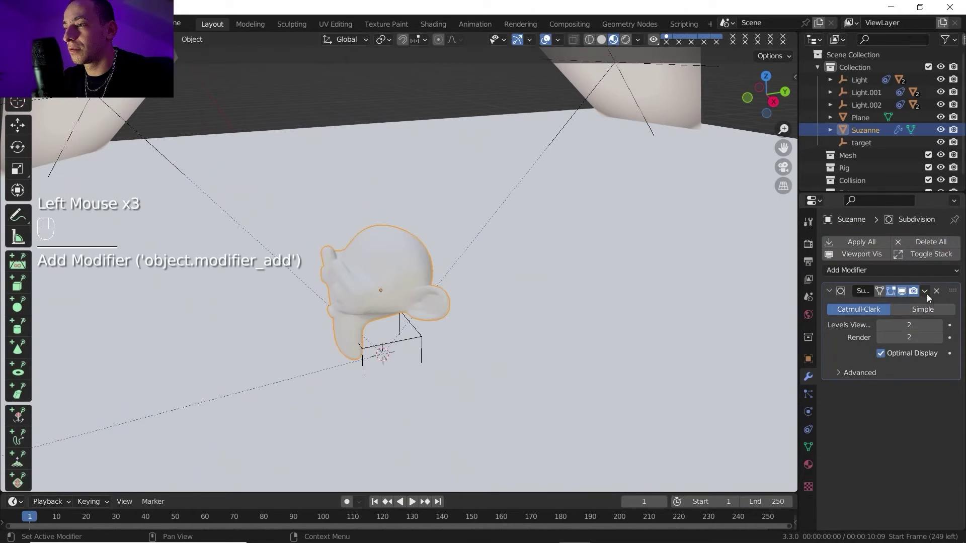
- Apply Suzanne's Subdivision modifier and shade it smooth from the context menu
drag(930, 295, 894, 312)
right_click(398, 268)
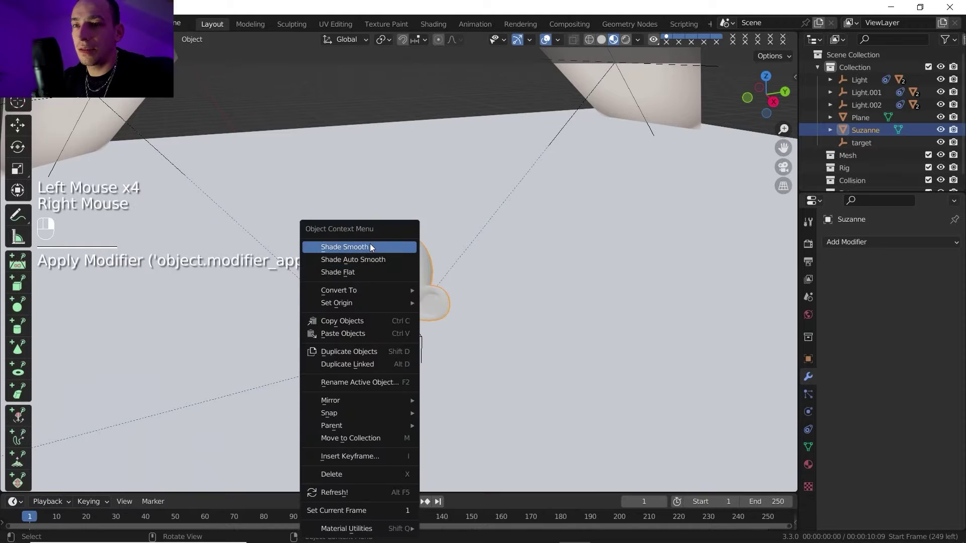
scroll(up, 3)
middle_click(402, 274)
- Give Suzanne a new material and pick a new base colour for it
click(810, 463)
click(864, 300)
scroll(down, 3)
click(916, 390)
scroll(up, 3)
click(923, 266)
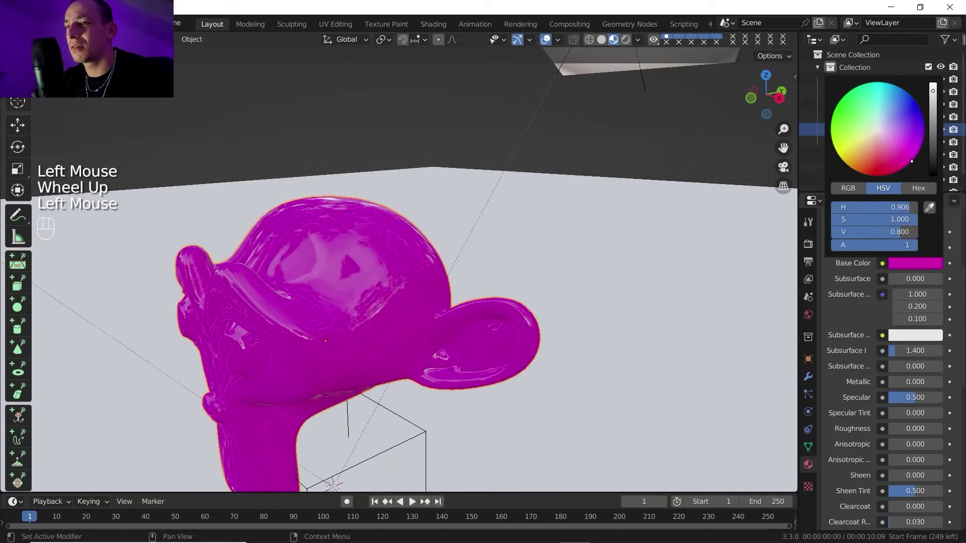
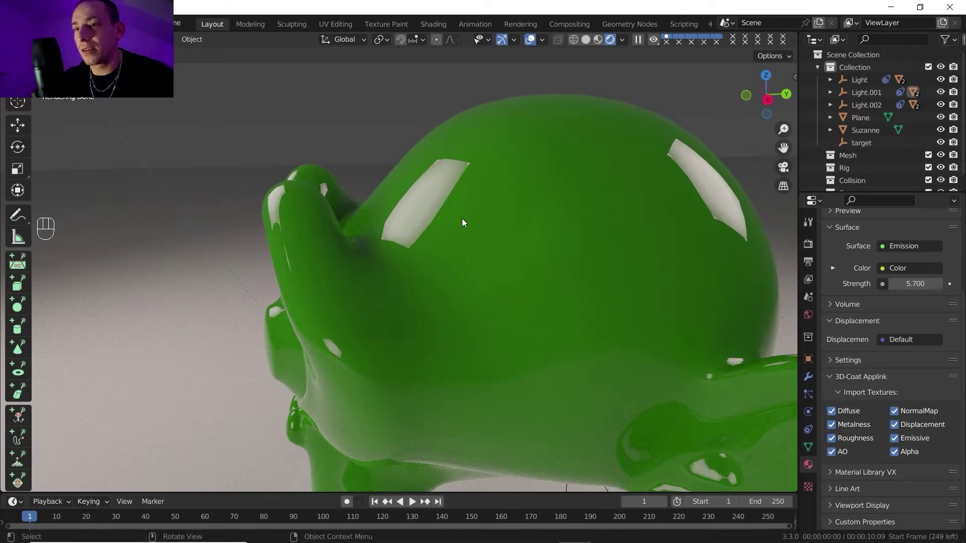
- Feed a Mix of ColorRamp and Blackbody into the light's Emission Color with Blackbody temperature 3000
scroll(down, 3)
drag(459, 262, 471, 281)
drag(466, 281, 440, 269)
drag(446, 290, 455, 310)
scroll(down, 3)
drag(443, 301, 454, 333)
scroll(down, 3)
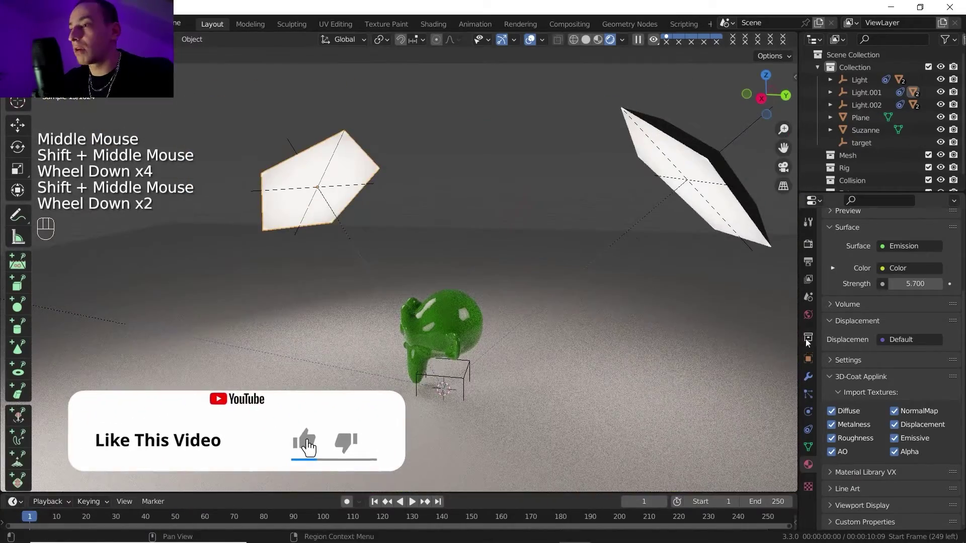
click(837, 272)
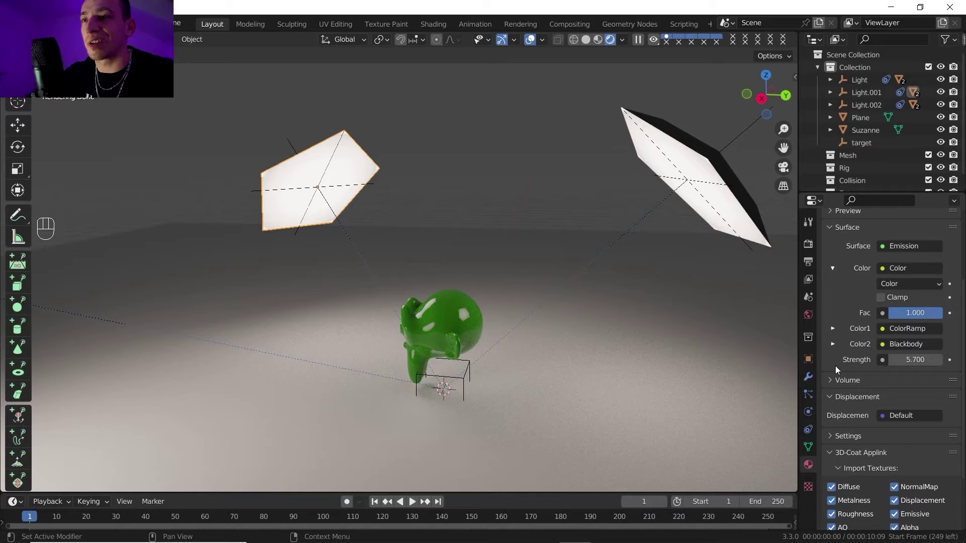
drag(835, 345, 854, 362)
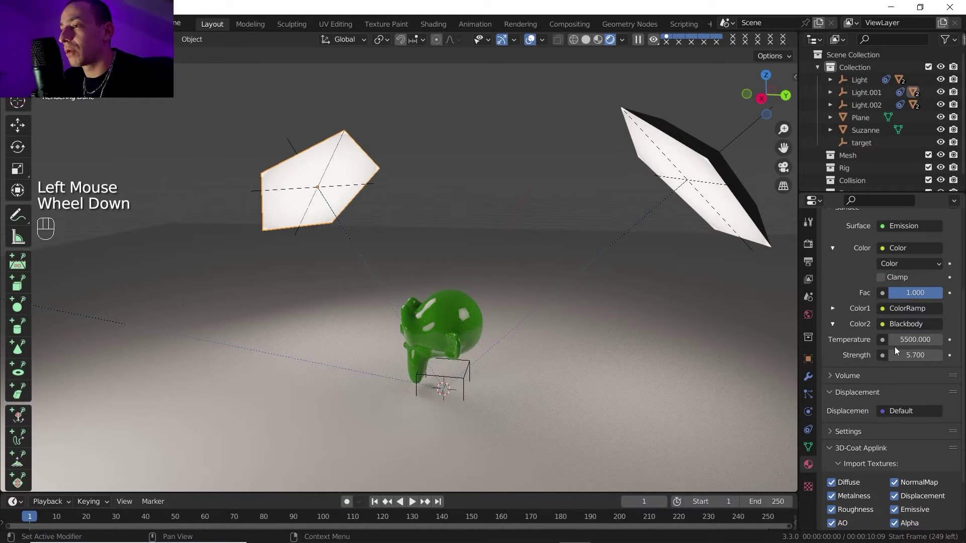
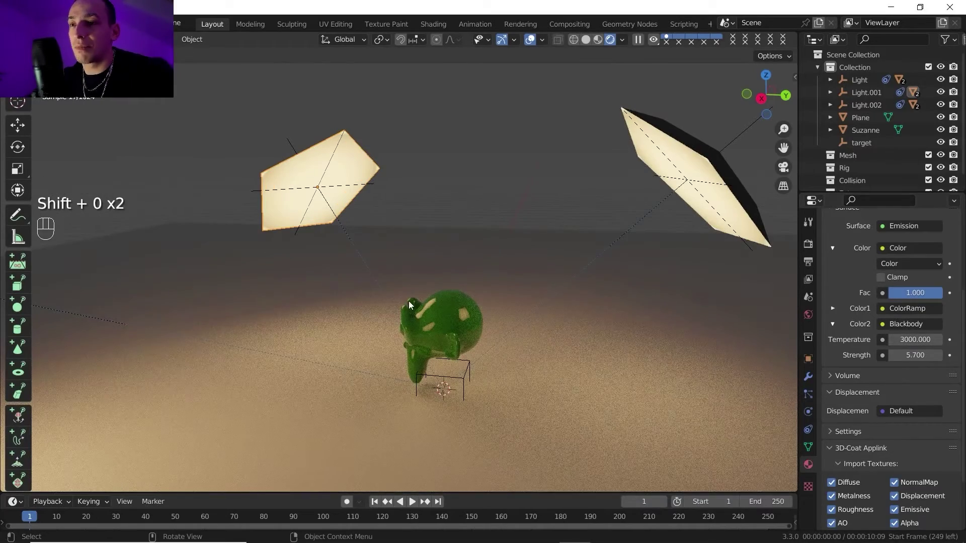
- Inspect the warm orange light on Suzanne, then give Circle.002 its own material copy light.001
scroll(up, 3)
drag(442, 319, 419, 318)
middle_click(422, 319)
scroll(down, 3)
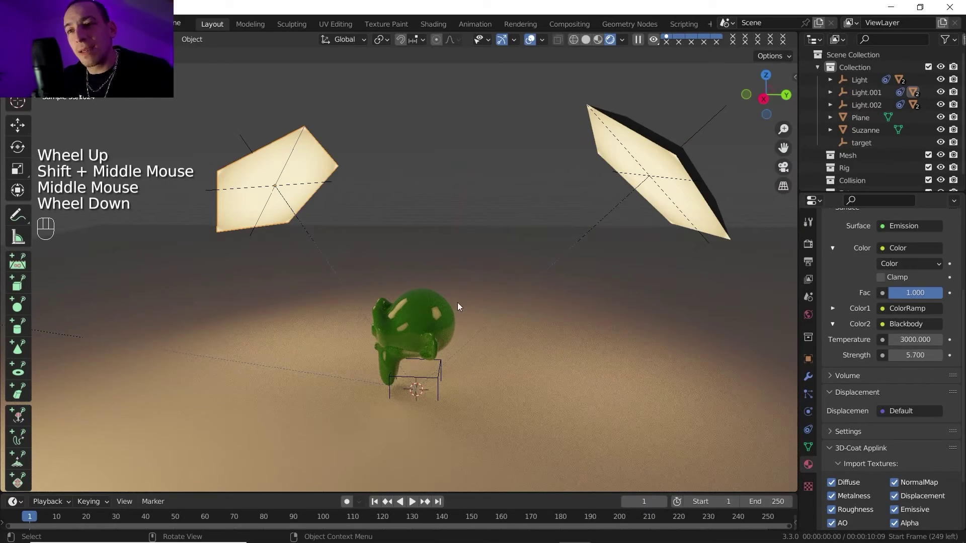
drag(444, 253, 411, 259)
drag(417, 259, 509, 238)
middle_click(507, 243)
scroll(up, 3)
scroll(down, 3)
middle_click(475, 251)
scroll(down, 3)
scroll(up, 3)
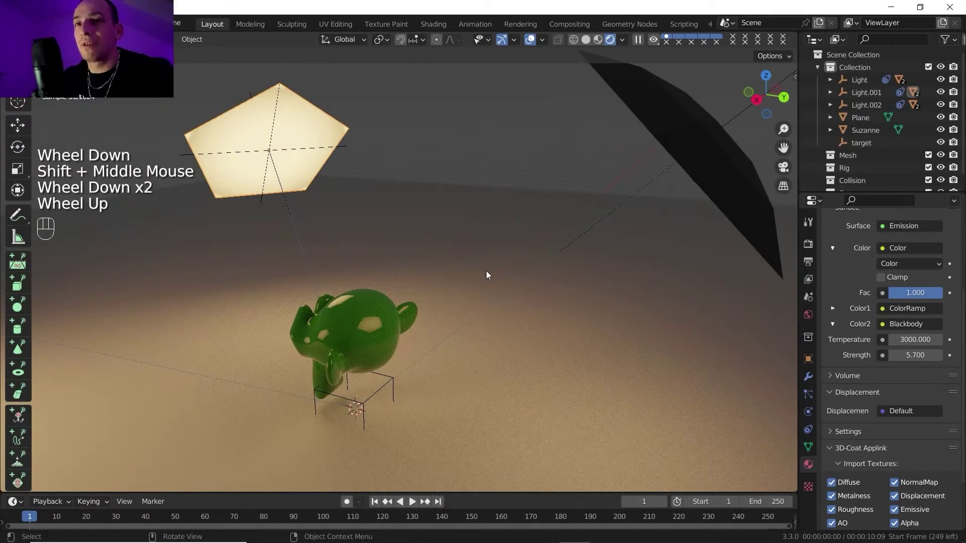
scroll(up, 3)
click(918, 300)
scroll(up, 3)
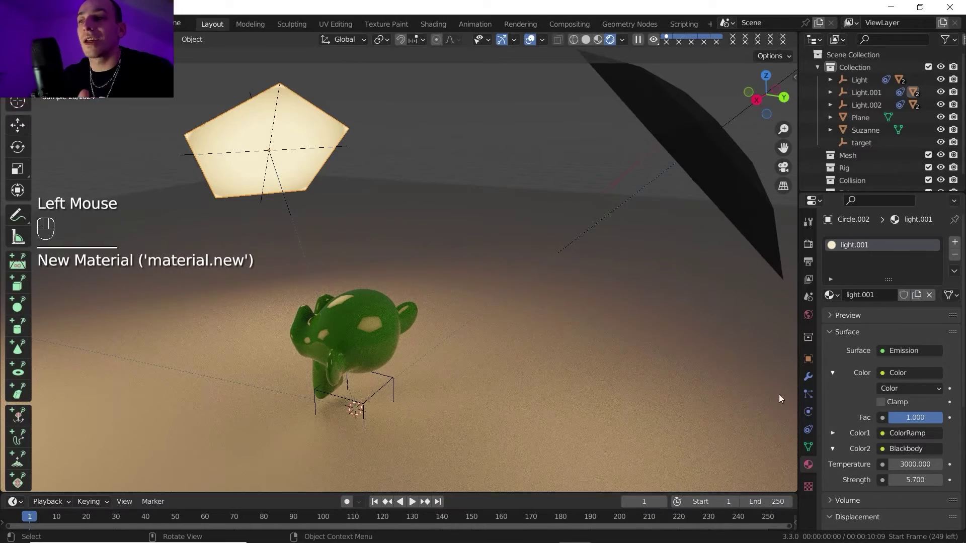
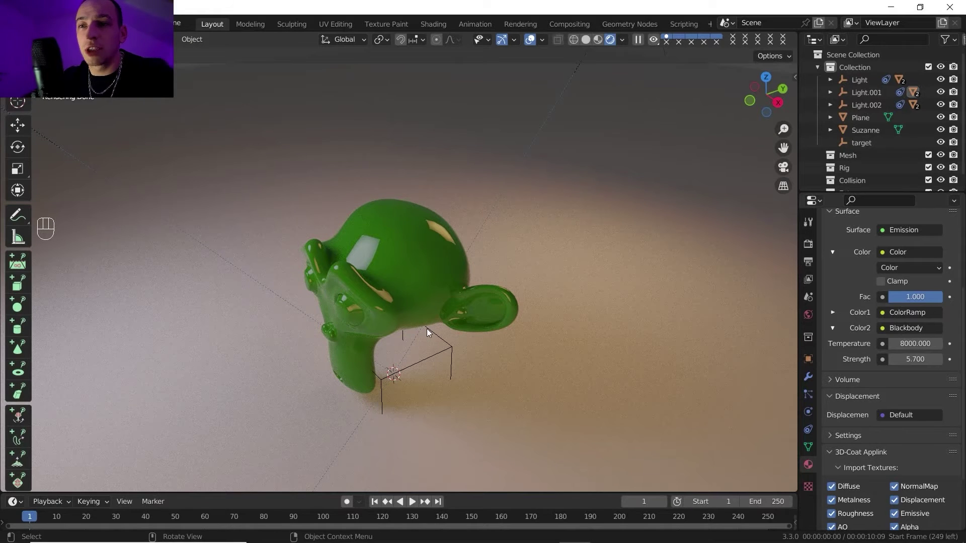
- Raise Suzanne's Principled BSDF roughness from 0 to 0.5 for softer reflections
click(407, 225)
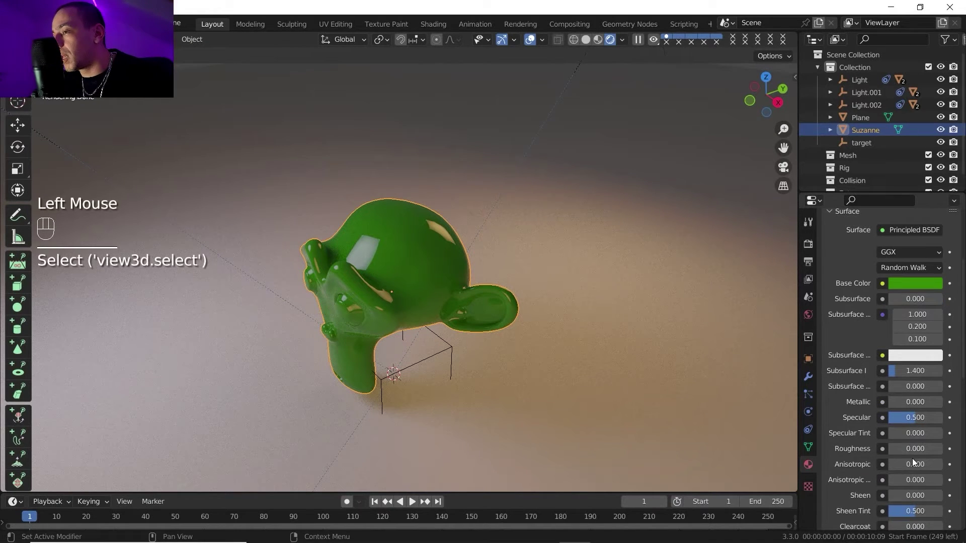
click(905, 477)
drag(943, 452, 943, 457)
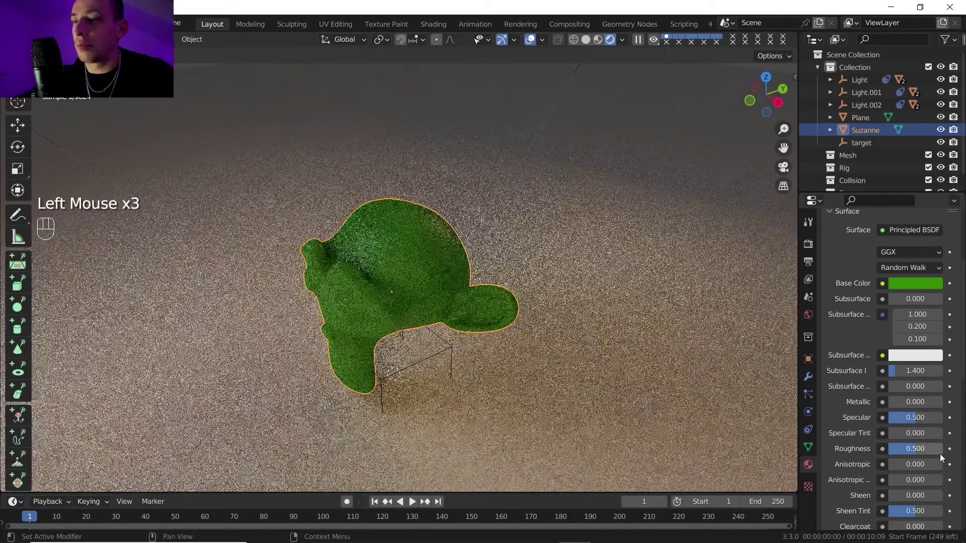
drag(415, 293, 438, 247)
scroll(up, 3)
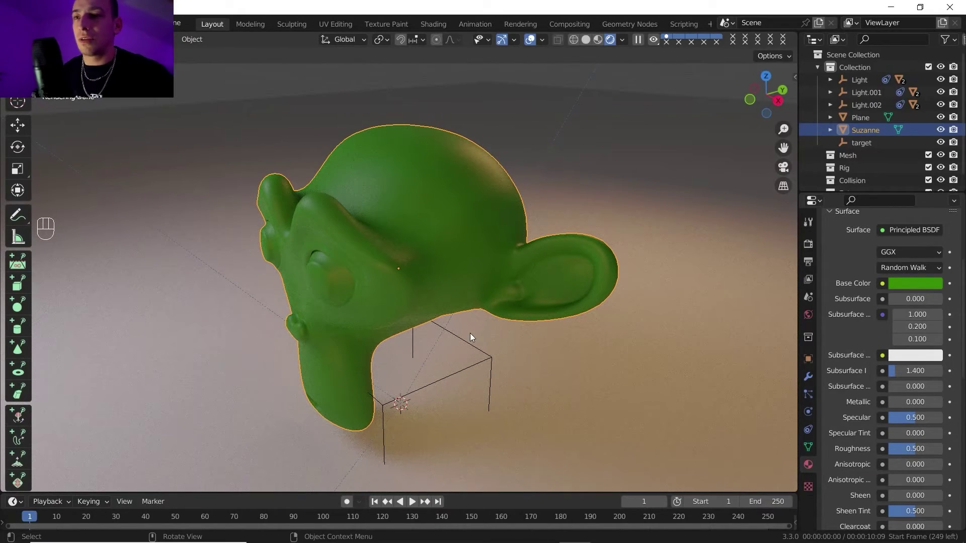
scroll(down, 3)
drag(457, 240, 452, 250)
scroll(down, 3)
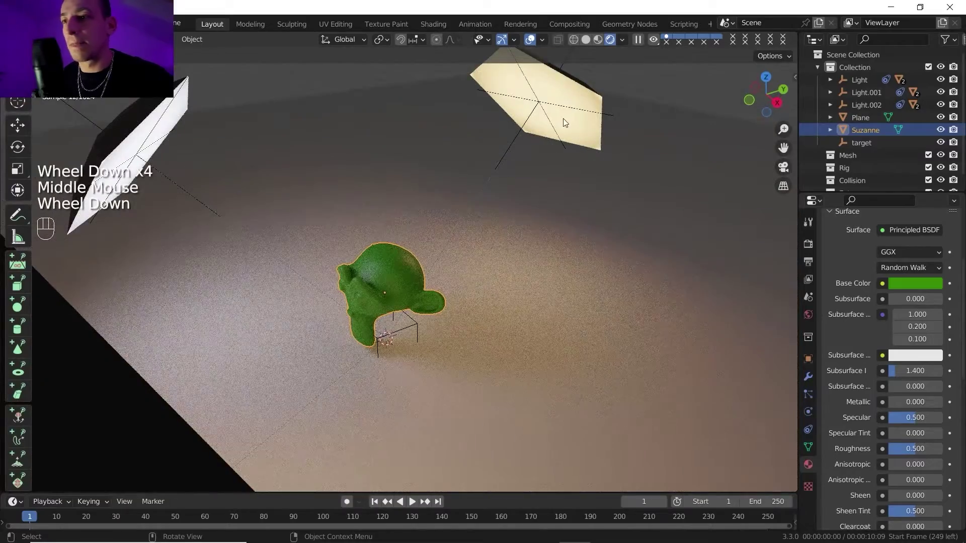
- Select the softbox light Light.001 and reframe the viewport on it
click(573, 111)
drag(623, 129, 608, 118)
drag(608, 128, 622, 187)
middle_click(625, 189)
middle_click(589, 195)
middle_click(587, 196)
click(493, 185)
middle_click(414, 159)
drag(504, 205, 469, 208)
middle_click(279, 244)
drag(294, 236, 372, 236)
drag(369, 237, 314, 222)
drag(314, 220, 166, 130)
drag(449, 192, 417, 177)
drag(387, 173, 415, 172)
drag(416, 172, 608, 269)
drag(646, 323, 476, 126)
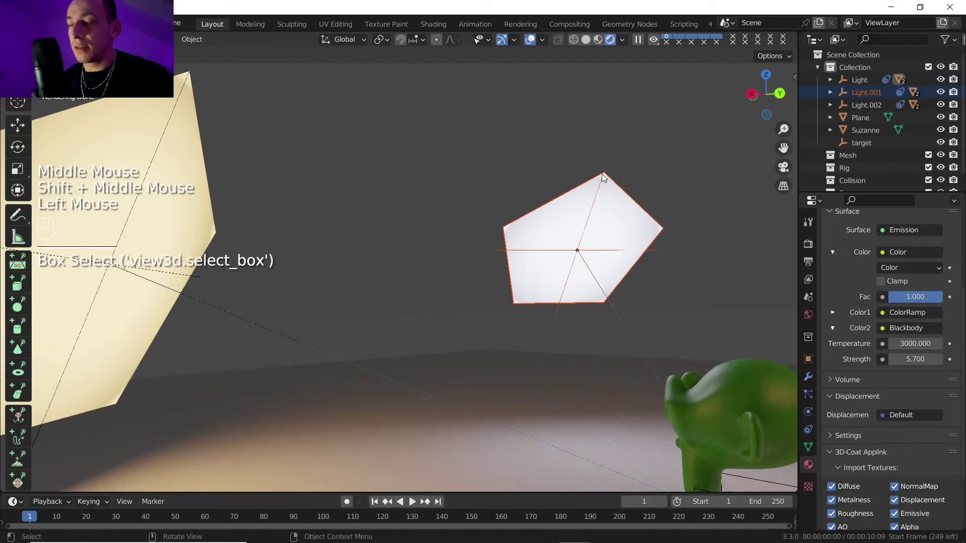
- Trial-scale the selected light down to a tiny size with S and check the effect on Suzanne
key(s)
click(585, 252)
drag(580, 250, 504, 221)
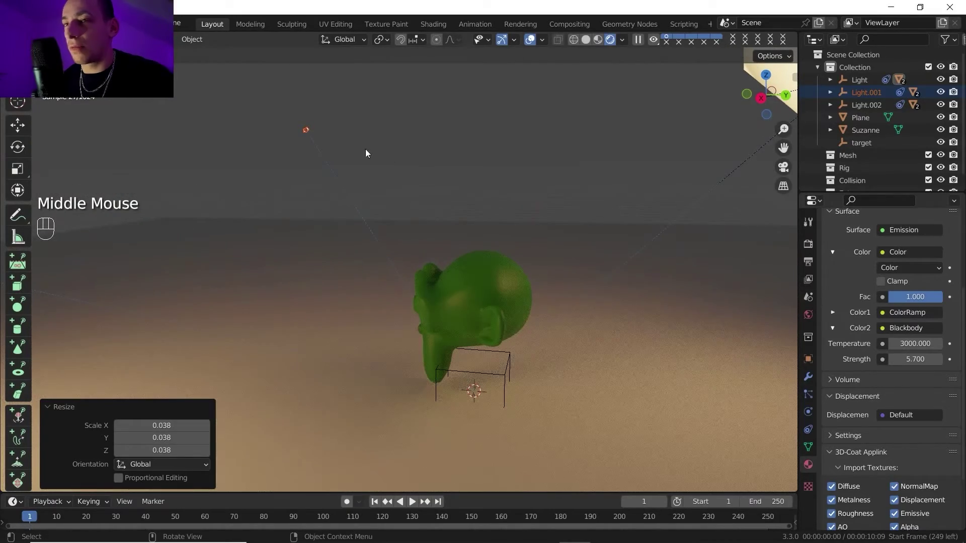
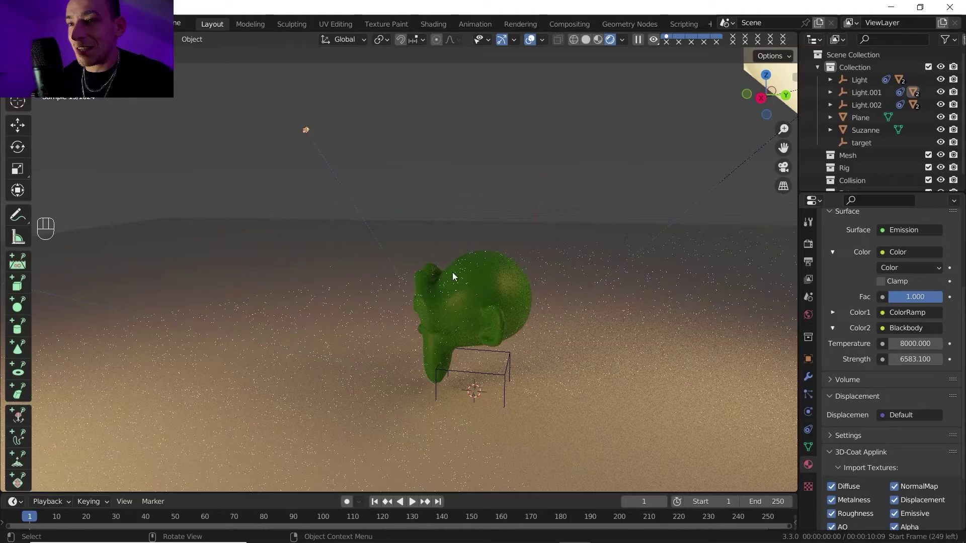
middle_click(541, 309)
scroll(up, 3)
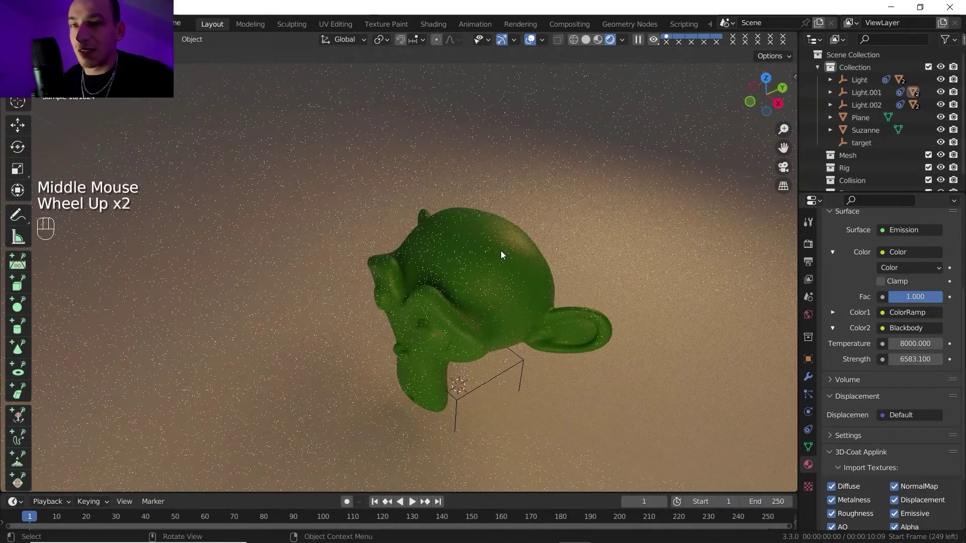
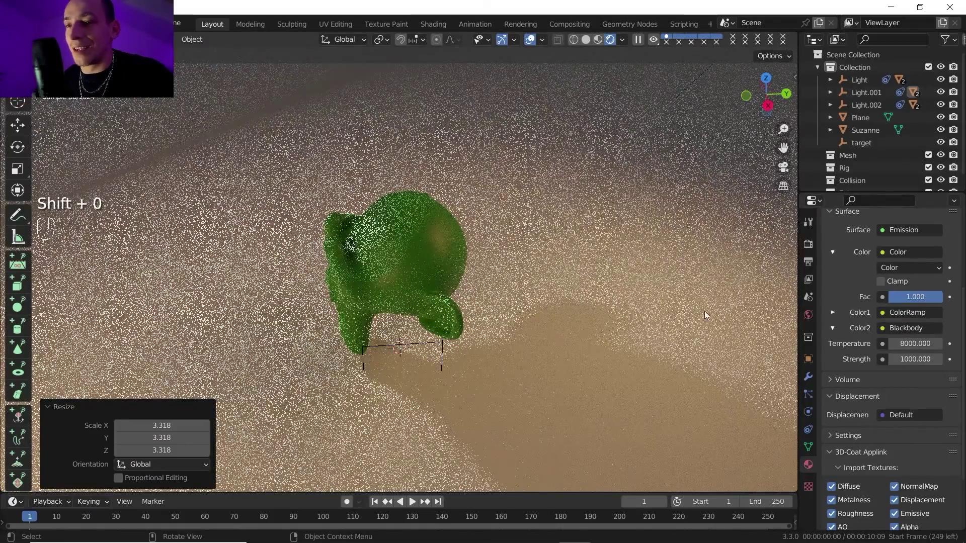
middle_click(726, 321)
scroll(down, 3)
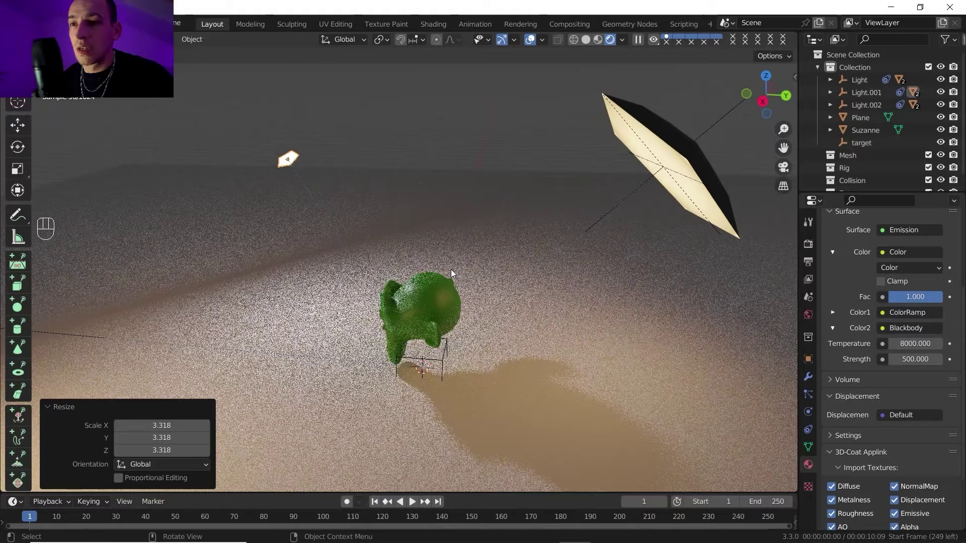
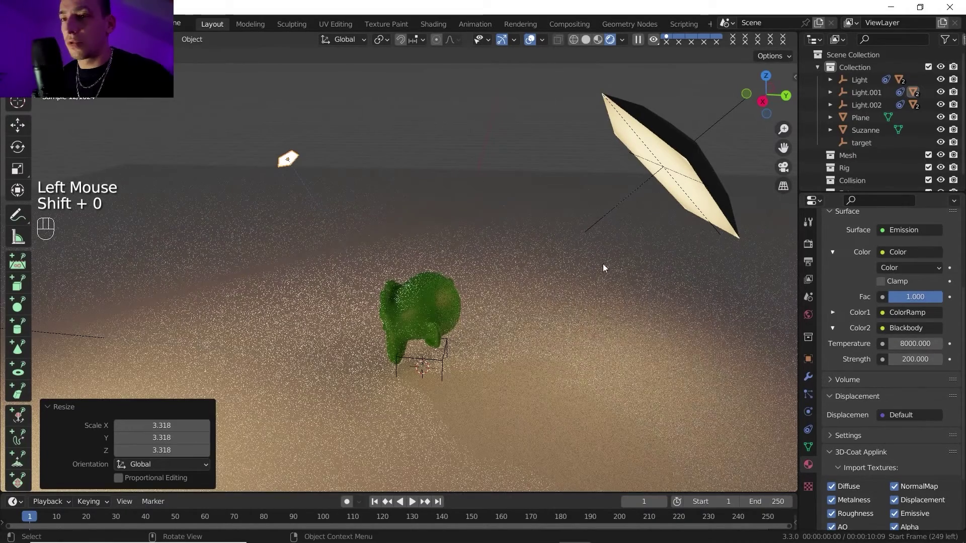
- Scale the softbox up, then delete another emissive panel to make room for a point light
click(333, 157)
key(s)
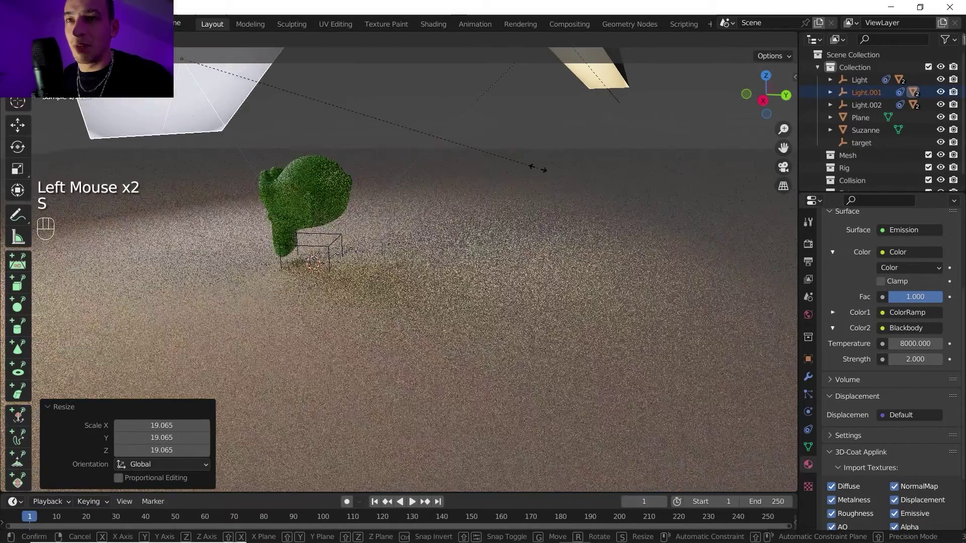
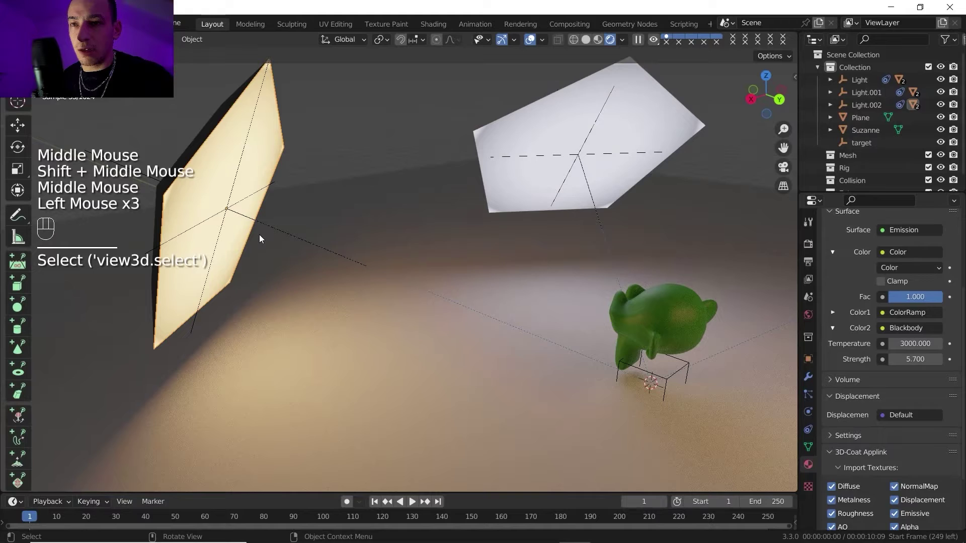
click(269, 230)
key(shift+s)
click(228, 186)
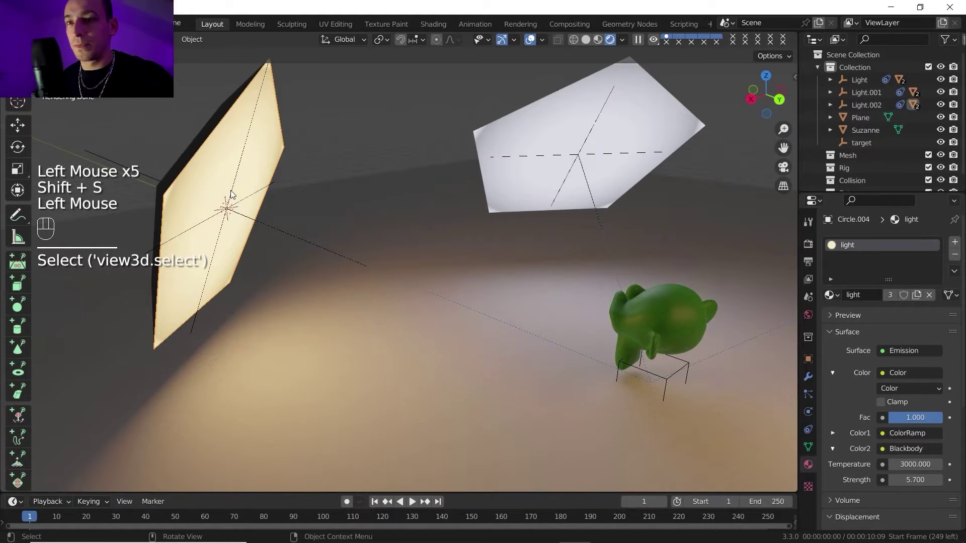
key(Delete)
drag(269, 213, 301, 220)
drag(299, 221, 284, 213)
- Add a Point light via Shift+A and move it into position along X/Y
key(shift+a)
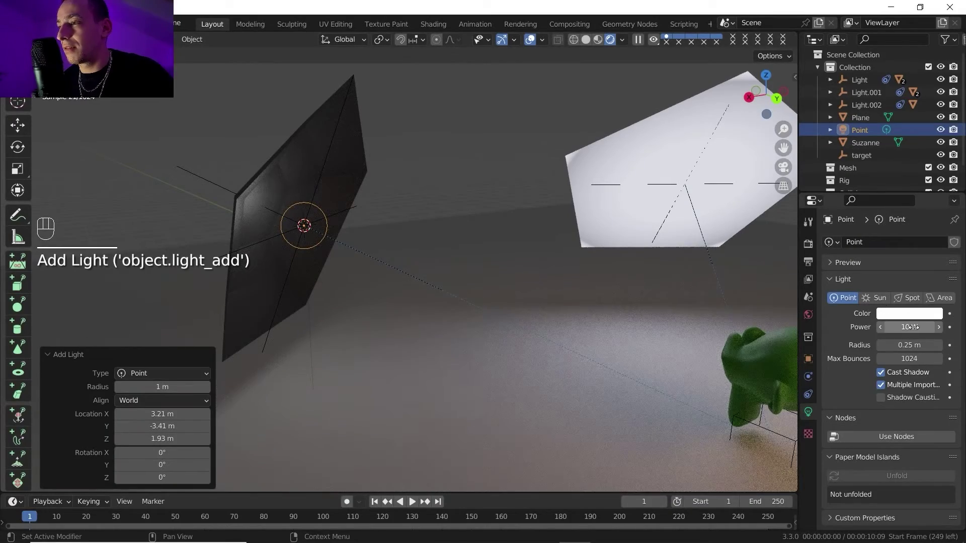
middle_click(375, 249)
key(g)
key(x)
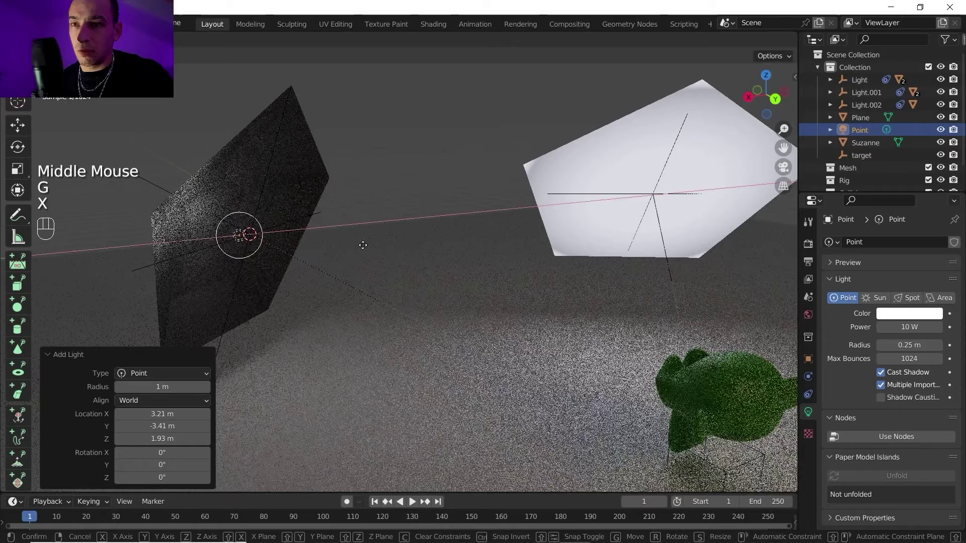
key(y)
click(367, 249)
- Parent the new point light to Light.002 with Ctrl+P > Object
drag(337, 247, 355, 249)
click(293, 220)
middle_click(293, 220)
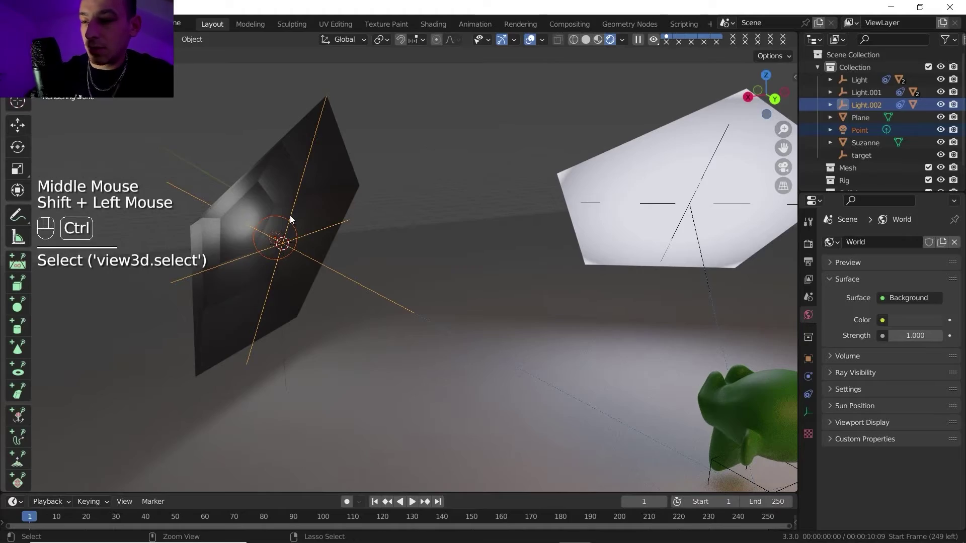
key(ctrl+p)
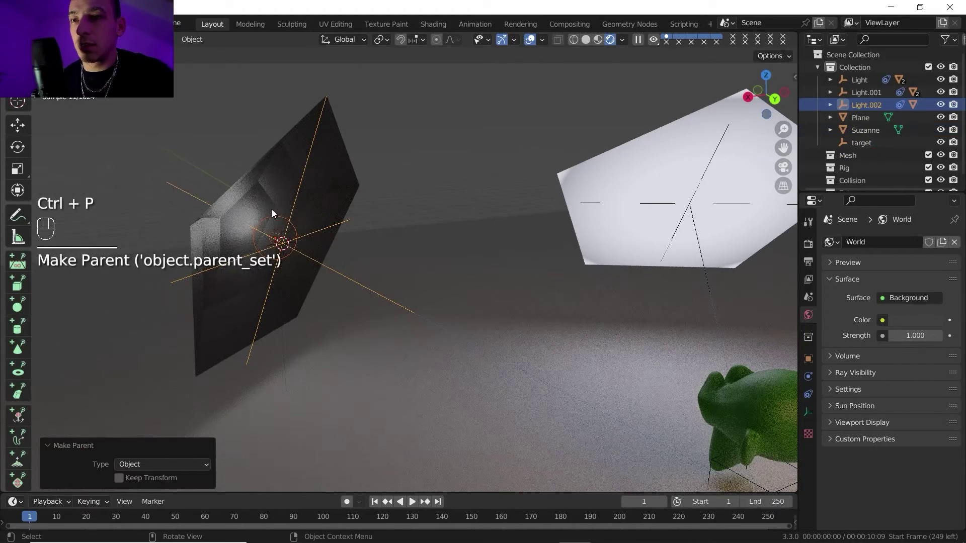
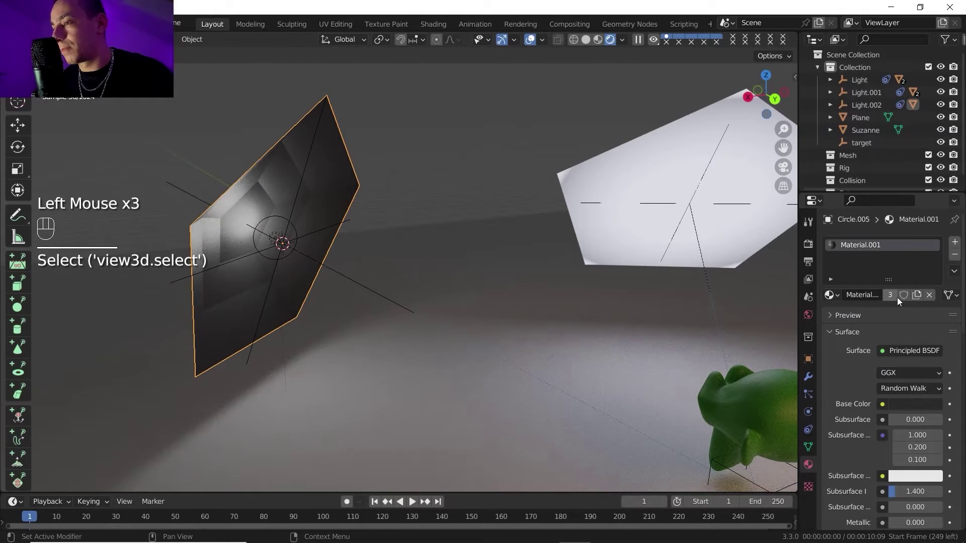
- Make the panel's Material.001 fully metallic (1.0) with roughness 0.234
click(922, 299)
scroll(down, 3)
click(907, 304)
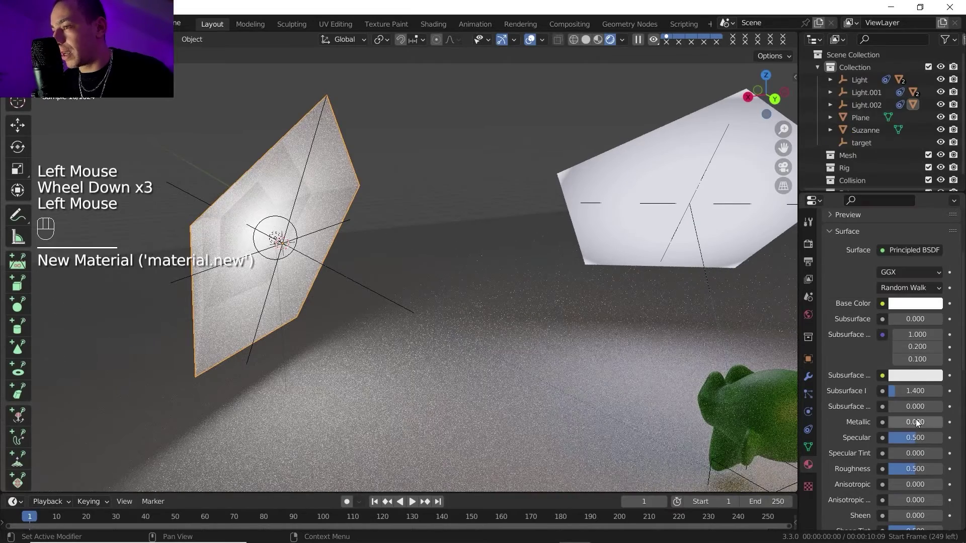
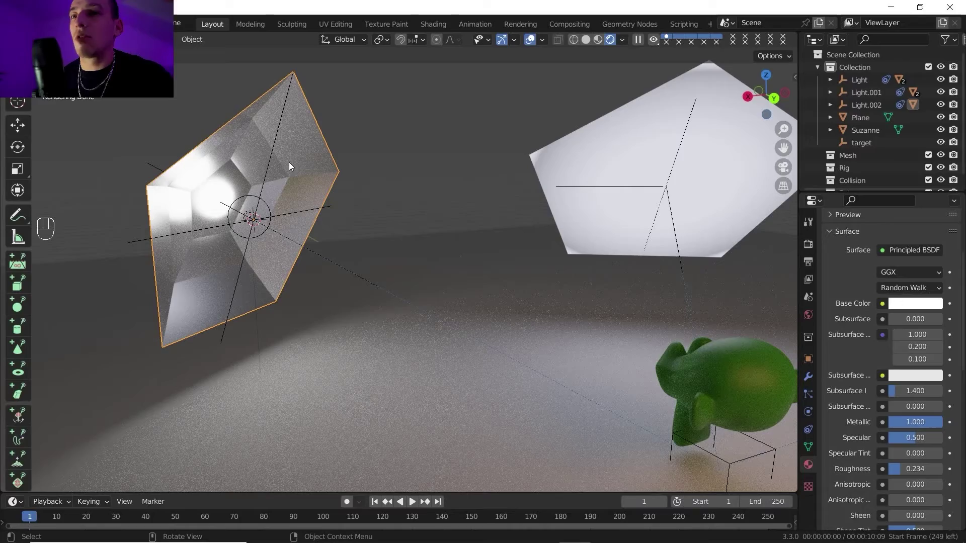
- Orbit in close on Suzanne and select her to show her green material
drag(242, 192, 221, 180)
drag(430, 265, 369, 242)
drag(417, 254, 456, 261)
drag(451, 260, 276, 228)
drag(504, 259, 530, 266)
scroll(up, 3)
drag(421, 256, 447, 226)
drag(448, 225, 470, 224)
scroll(up, 3)
drag(439, 277, 417, 270)
click(420, 281)
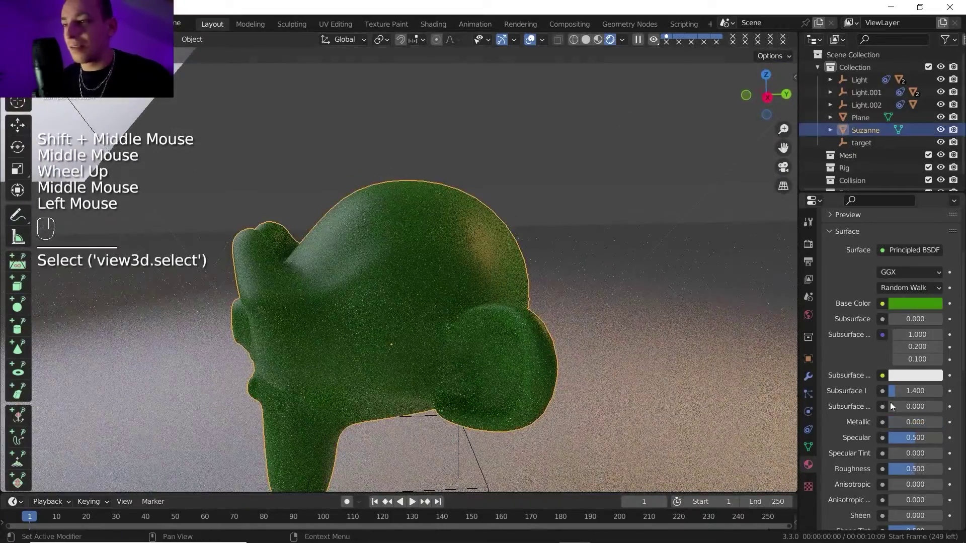
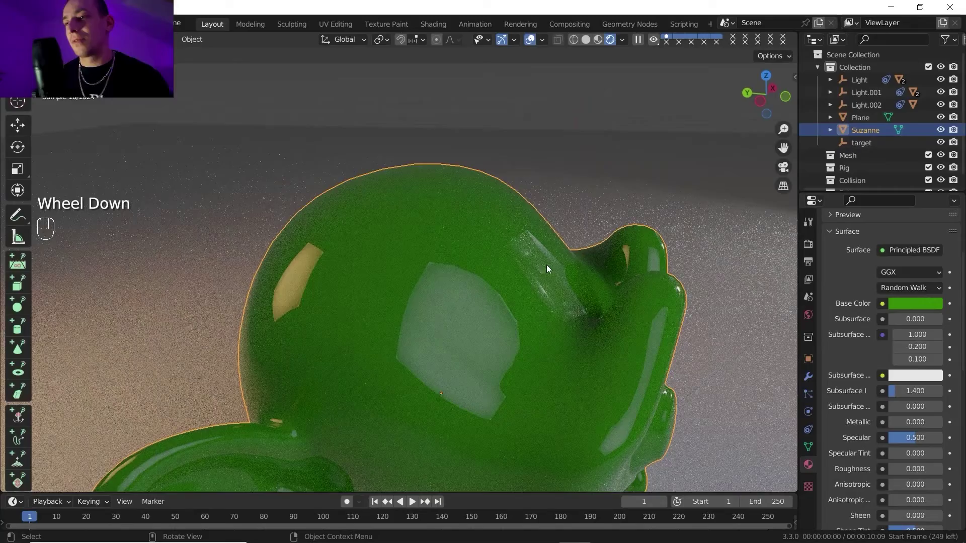
- With Suzanne's roughness at 0, orbit around her to inspect the mirror-like reflections
scroll(down, 3)
drag(499, 281, 366, 278)
scroll(down, 3)
middle_click(340, 281)
scroll(down, 3)
drag(383, 279, 284, 273)
scroll(down, 3)
middle_click(296, 277)
drag(291, 275, 268, 277)
drag(459, 271, 437, 273)
drag(434, 272, 401, 275)
scroll(down, 3)
middle_click(414, 283)
scroll(down, 3)
scroll(up, 3)
click(586, 40)
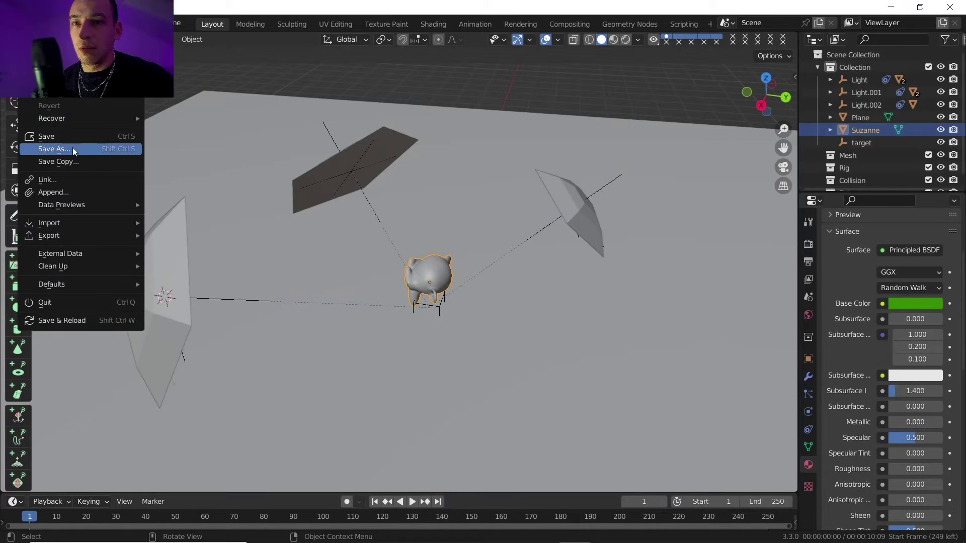
- Save the studio scene to disk as lights.blend
click(156, 147)
scroll(up, 3)
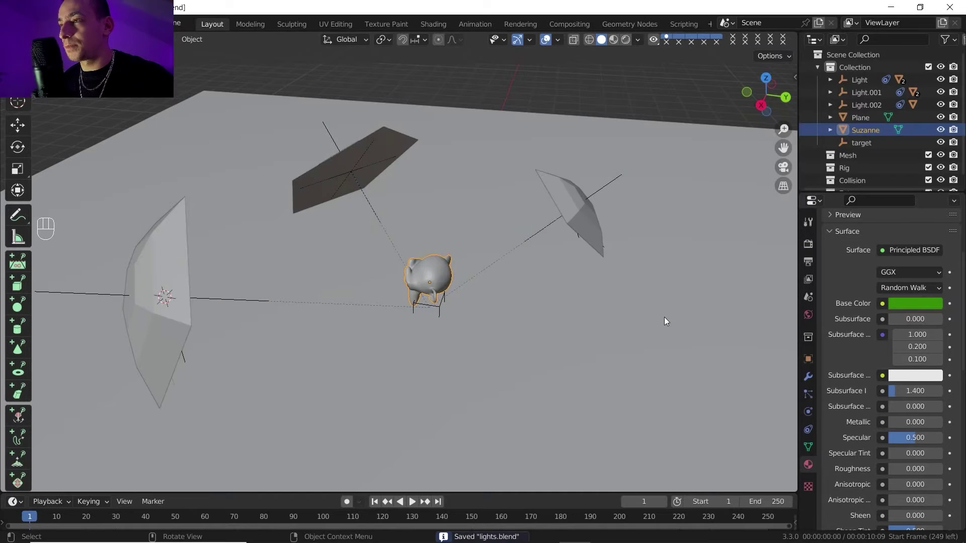
drag(460, 288, 424, 300)
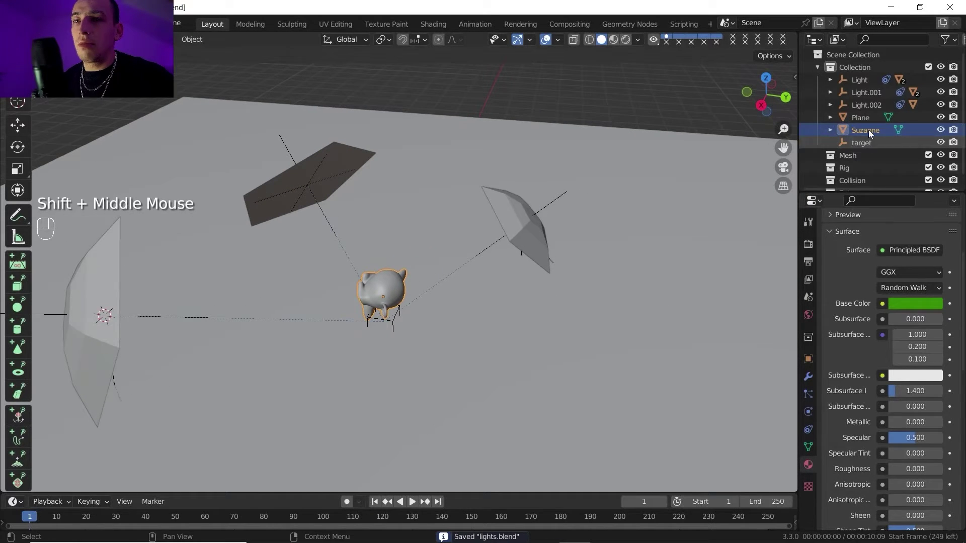
click(880, 95)
drag(866, 87, 483, 240)
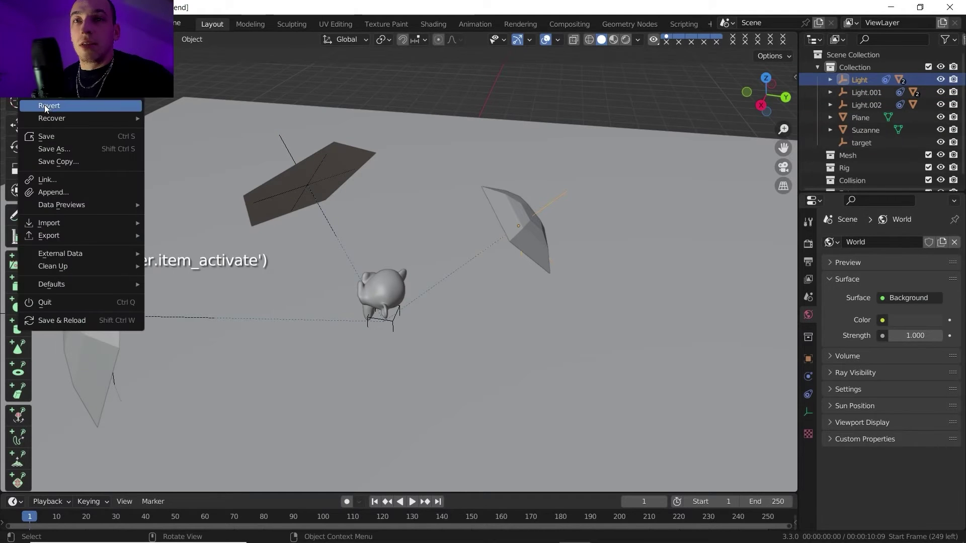
- Start a new General file and delete its default light, leaving Camera and Cube
click(56, 144)
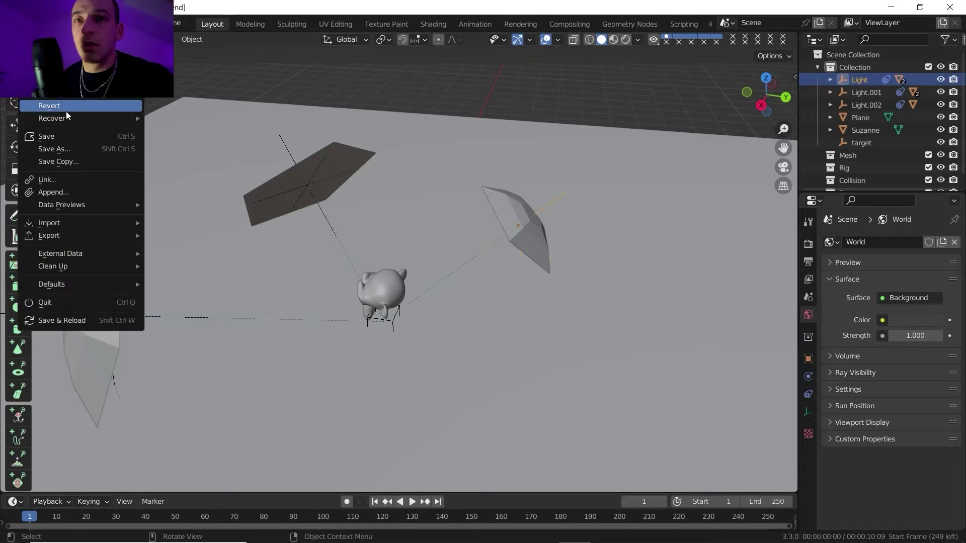
scroll(down, 3)
middle_click(395, 240)
click(465, 196)
click(469, 198)
key(Delete)
drag(431, 261, 451, 271)
drag(439, 270, 421, 255)
drag(417, 251, 398, 240)
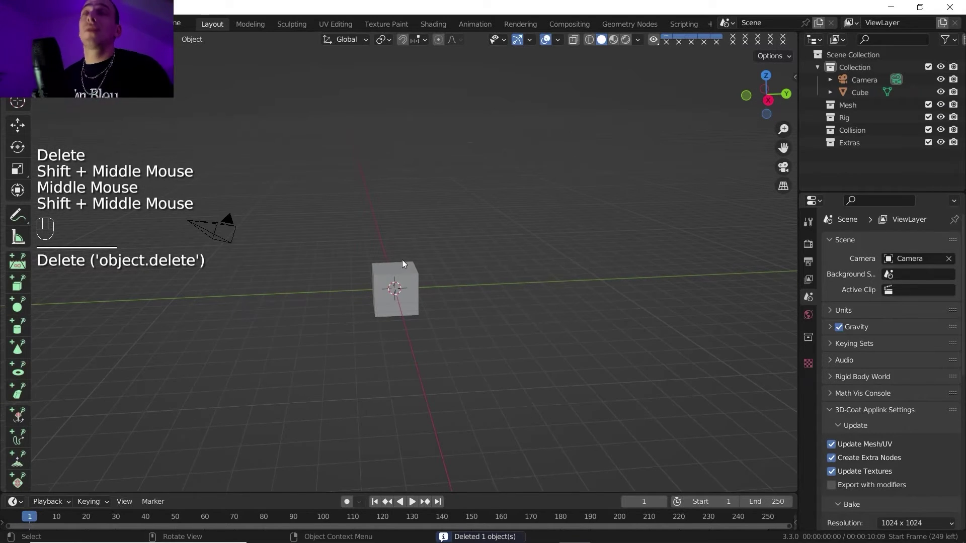
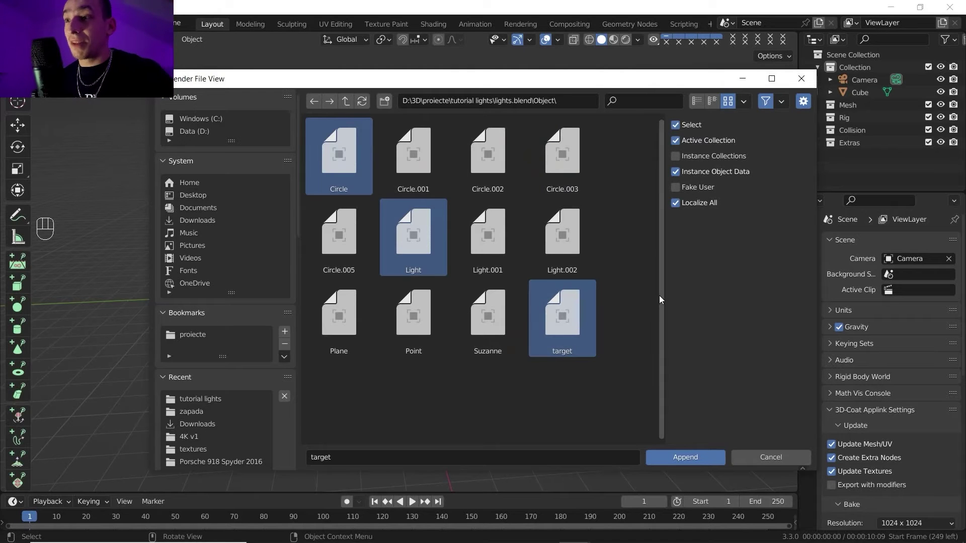
- Append the Light and target objects from lights.blend into the new scene
scroll(up, 3)
drag(468, 245, 413, 261)
drag(398, 266, 457, 199)
middle_click(456, 198)
scroll(up, 3)
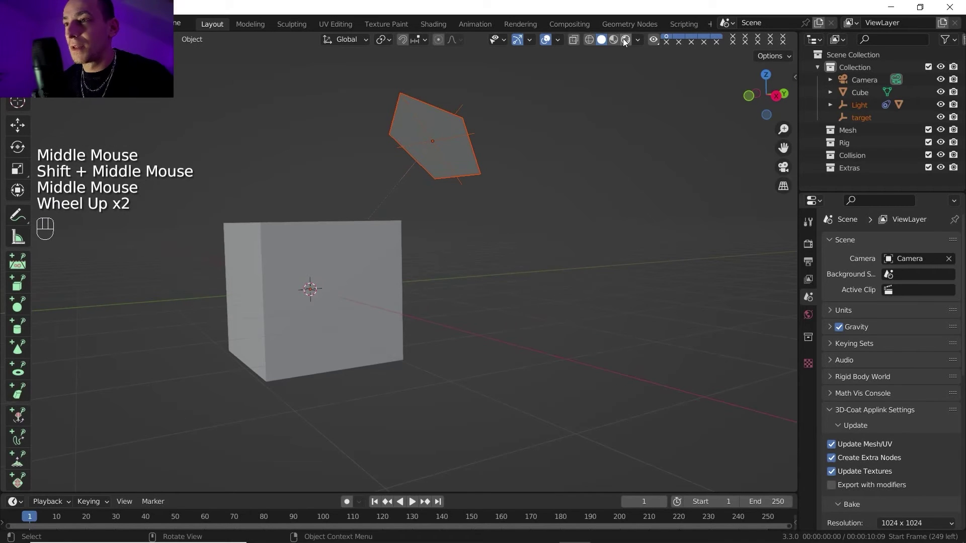
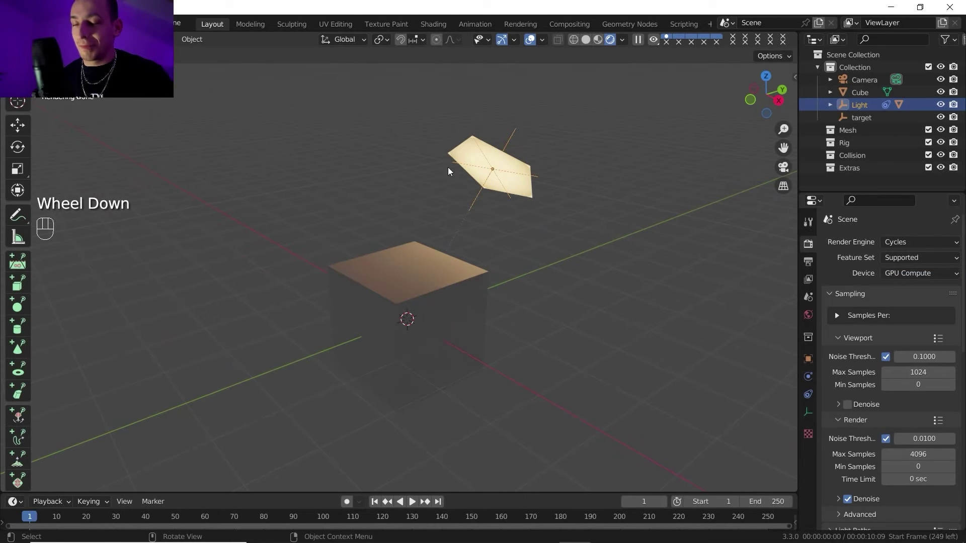
- Duplicate the light panel as Light.001 and resize it
key(g)
click(347, 187)
drag(382, 186, 202, 140)
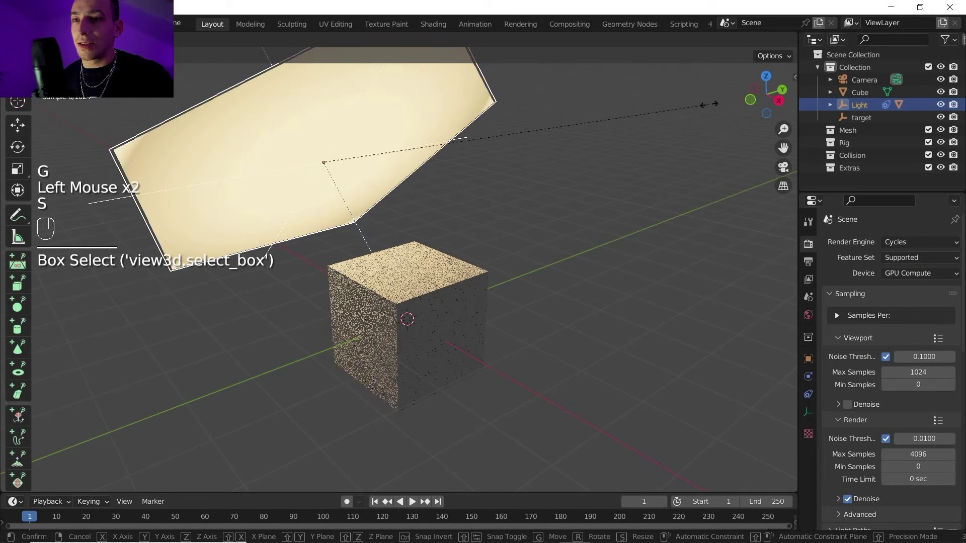
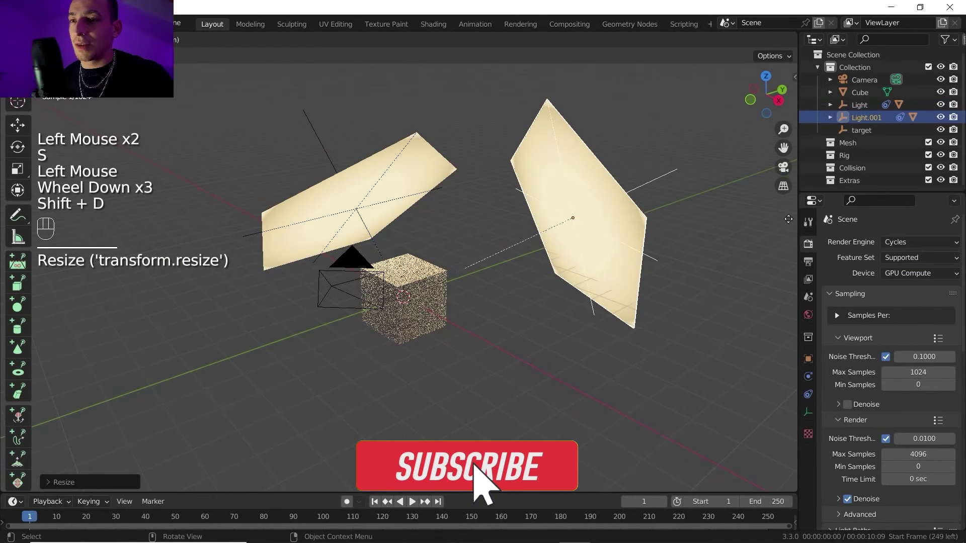
click(791, 223)
- Make Light.001's emission material single-user, creating its own copy light.001
click(776, 369)
click(808, 475)
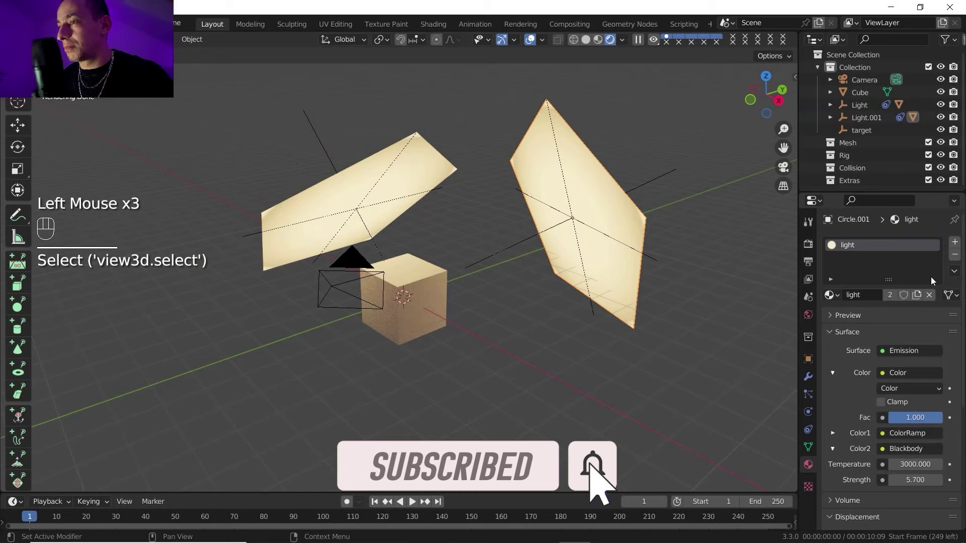
click(921, 296)
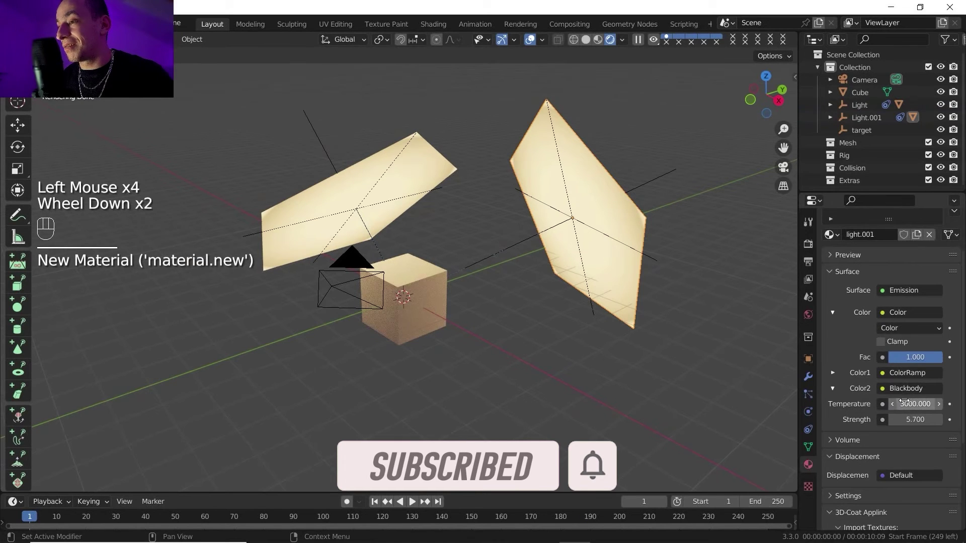